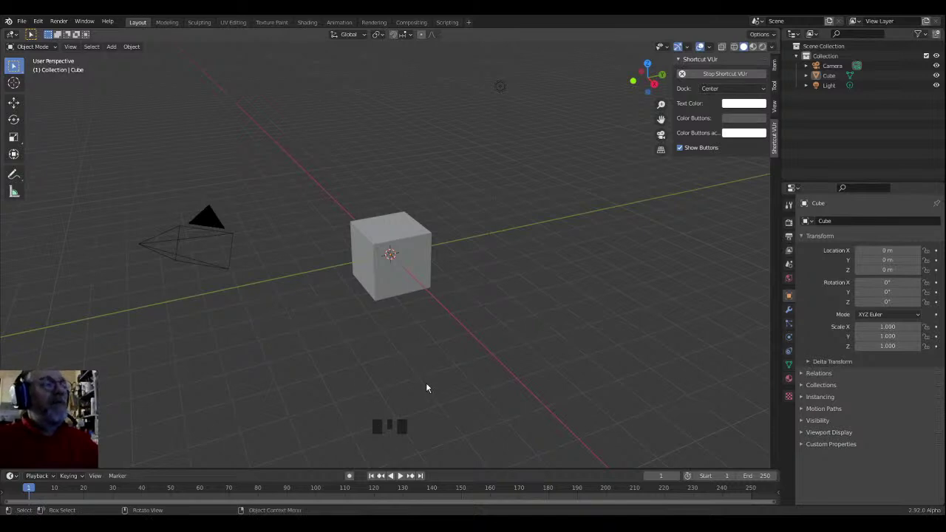
Step: Orbit around the default cube to view it from a new angle
left_click_drag(417, 375, 360, 354)
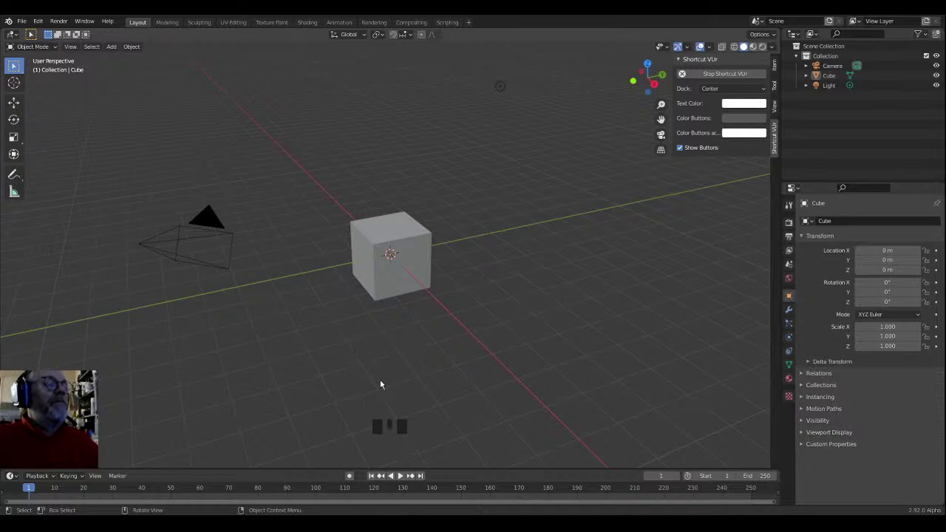
left_click(370, 367)
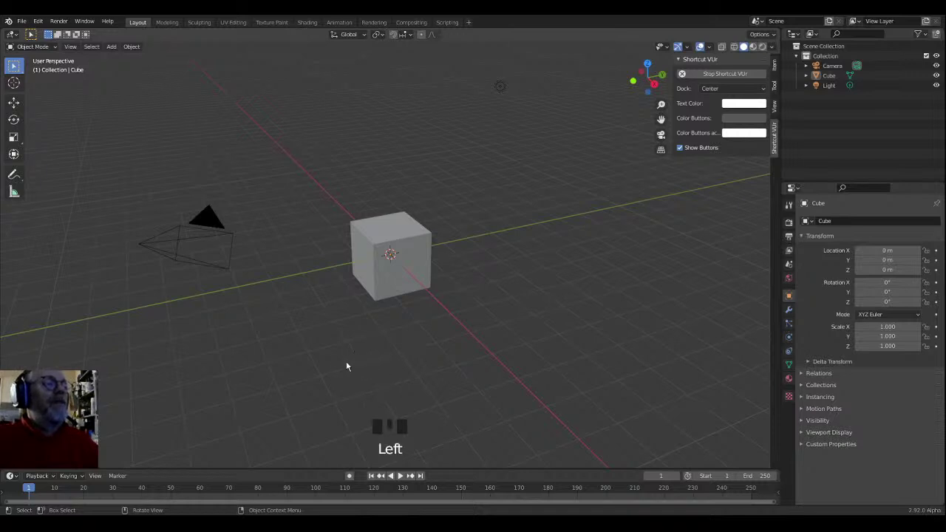
left_click_drag(355, 359, 354, 360)
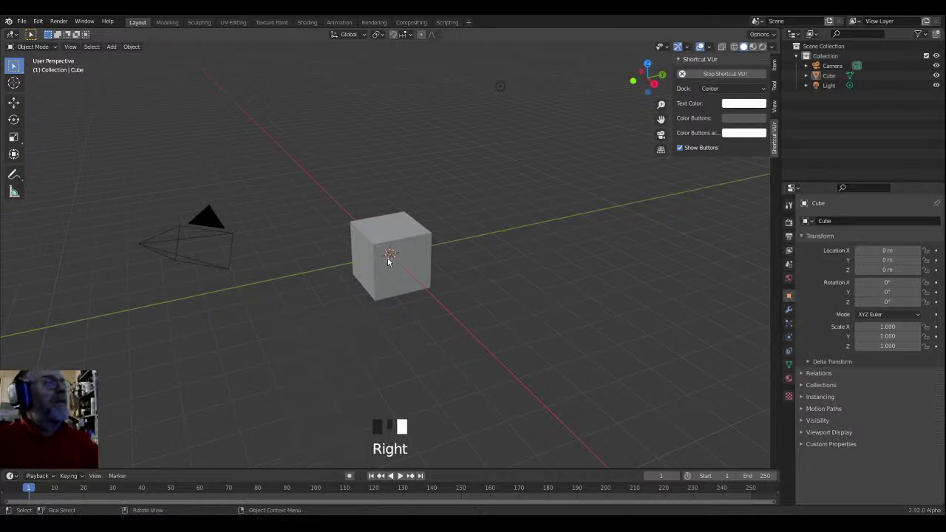
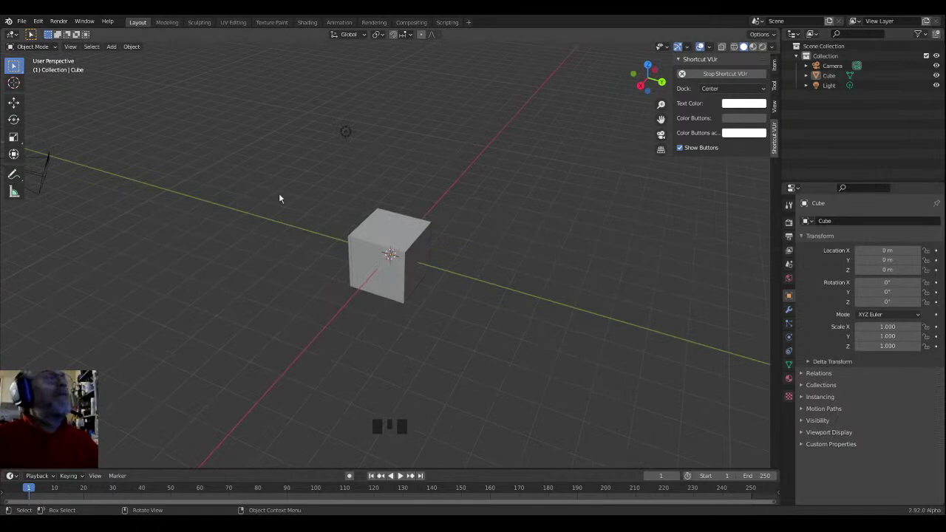
left_click_drag(265, 230, 942, 59)
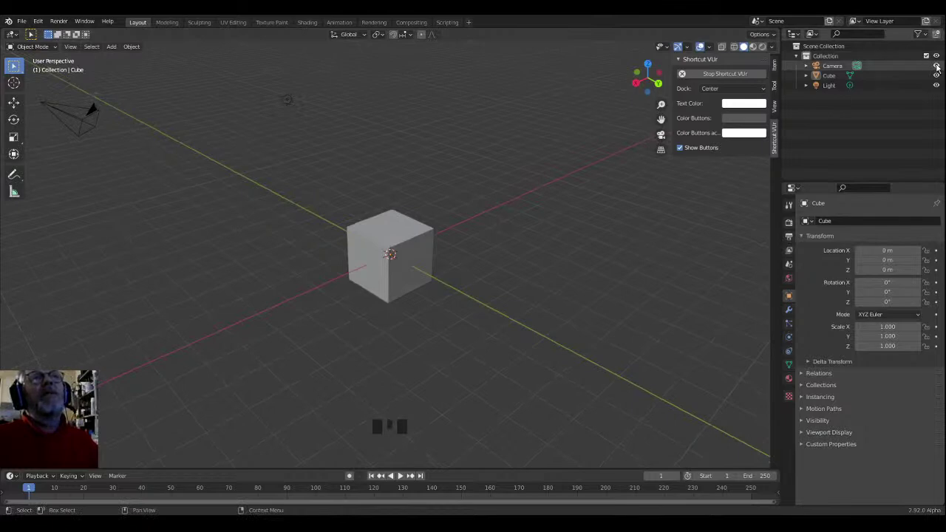
Step: Hide the Camera and the Light in the Outliner so only the cube shows
left_click(942, 81)
left_click(941, 87)
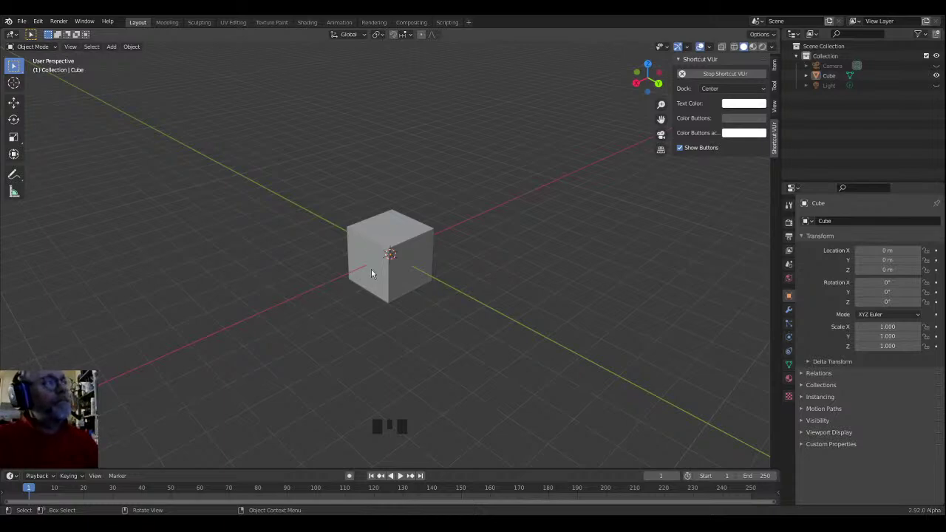
left_click(374, 273)
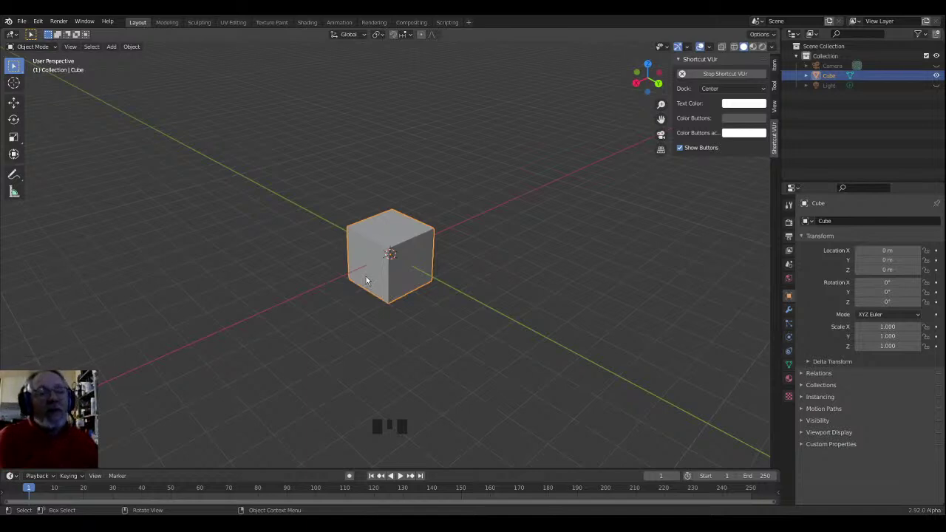
left_click_drag(379, 280, 398, 275)
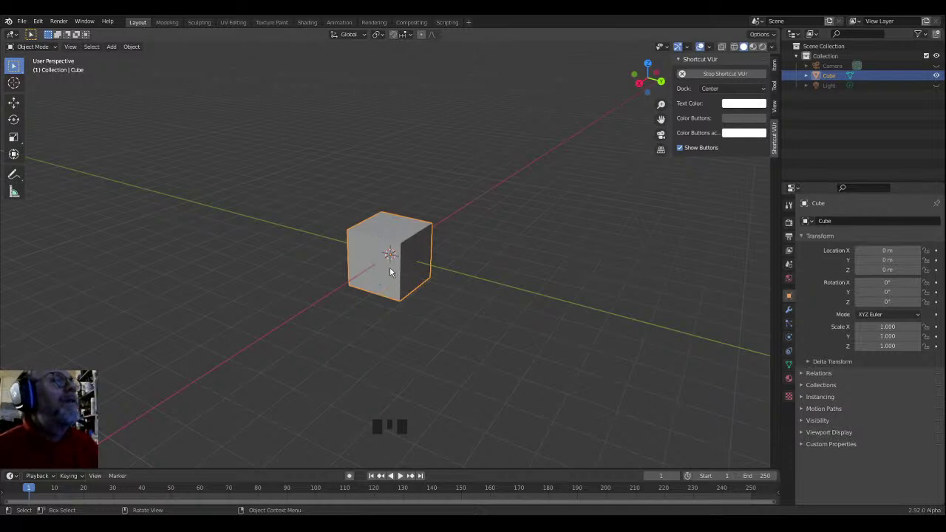
scroll("down", 3)
scroll("up", 3)
scroll("up", 3)
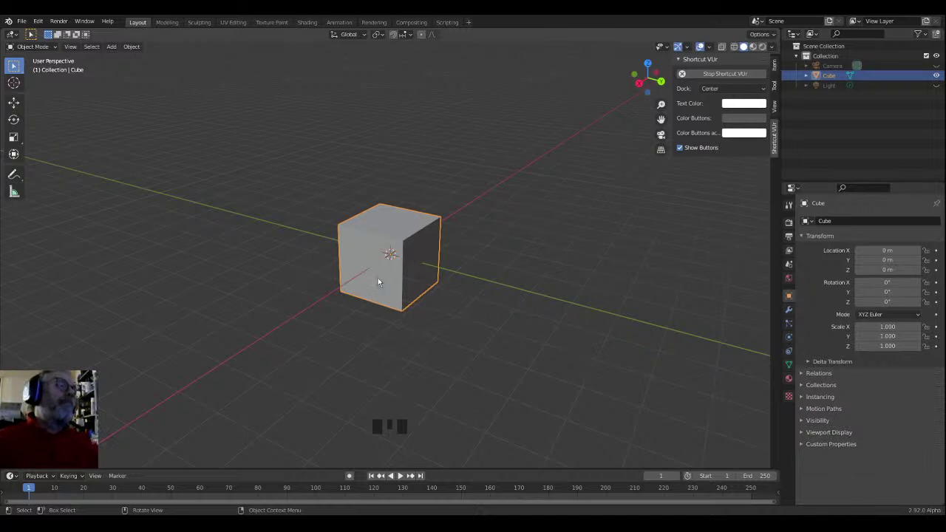
left_click(376, 290)
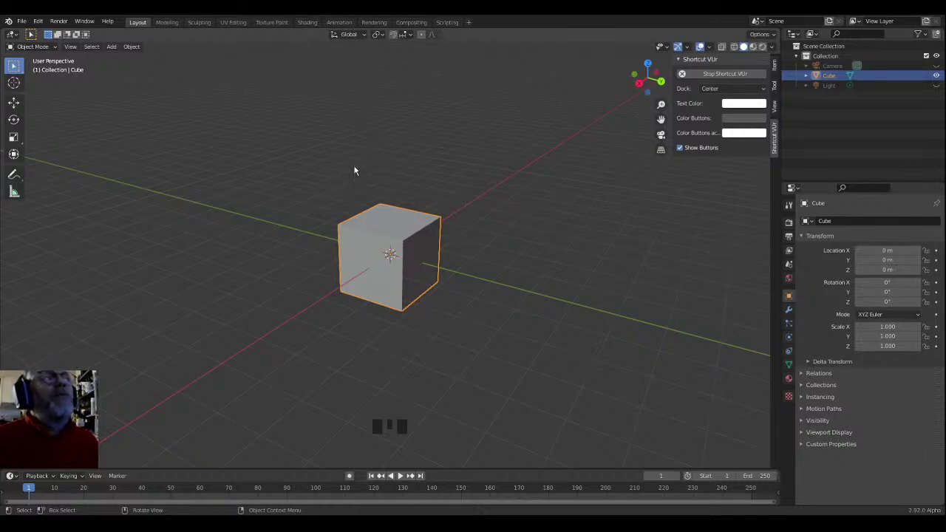
left_click_drag(357, 169, 474, 309)
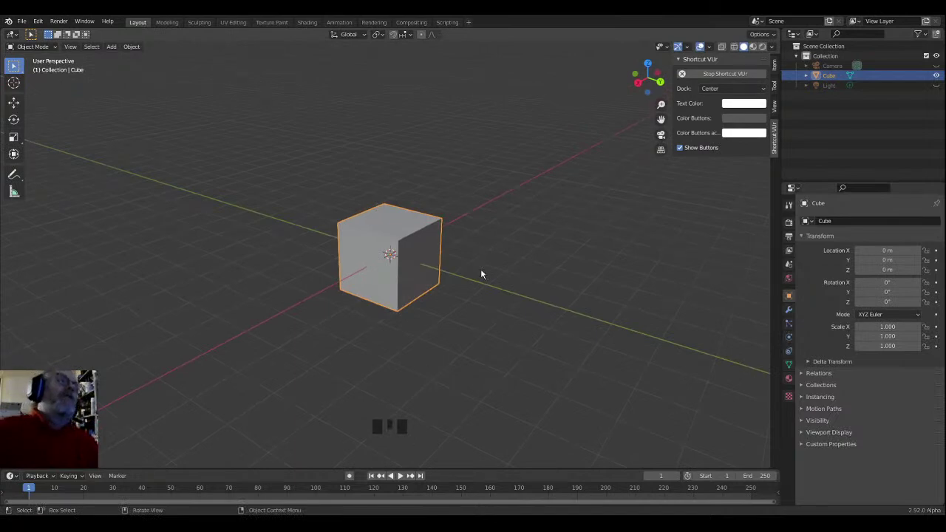
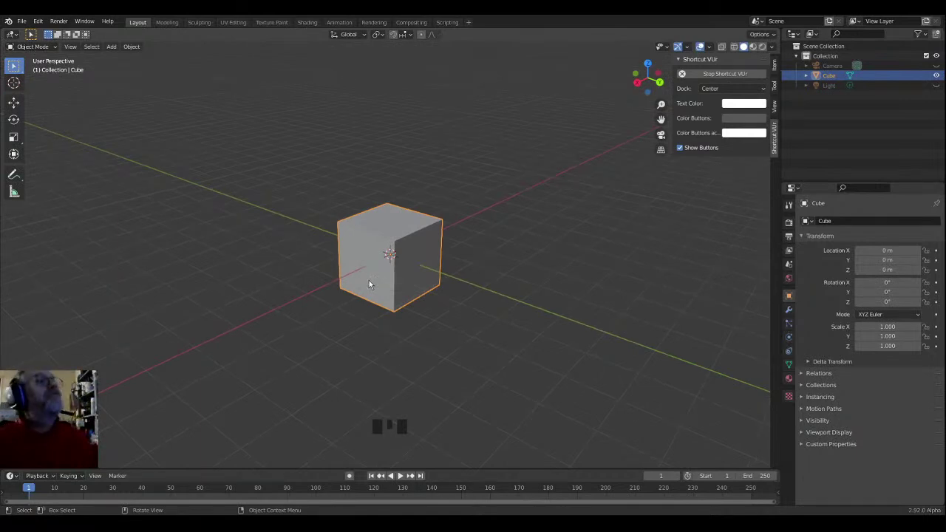
Step: Scale the cube up to about 2.408 wide and squash it along Z to 0.396 into a slab
key("s")
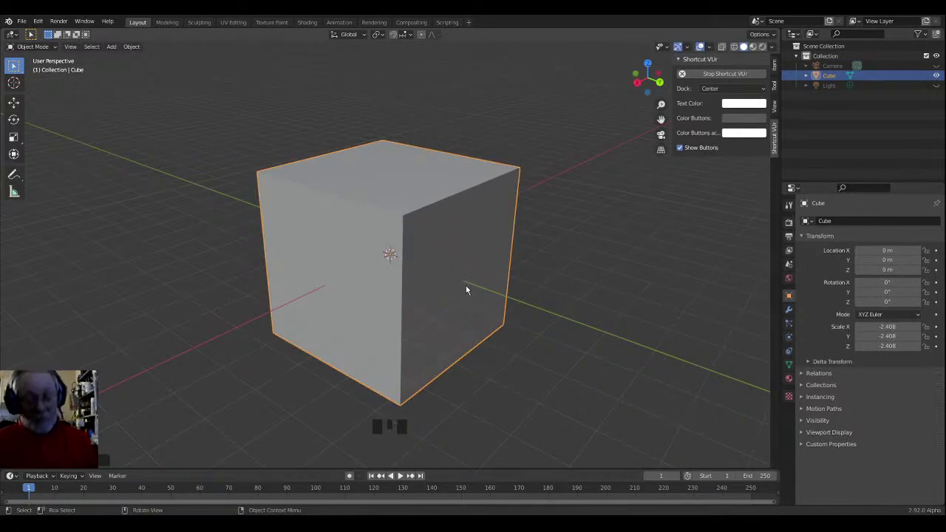
key("s")
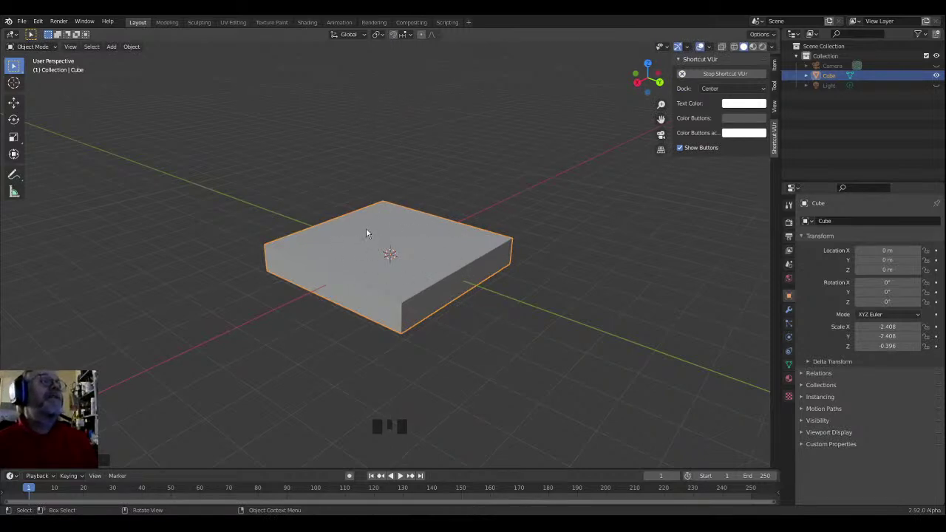
left_click_drag(367, 233, 396, 237)
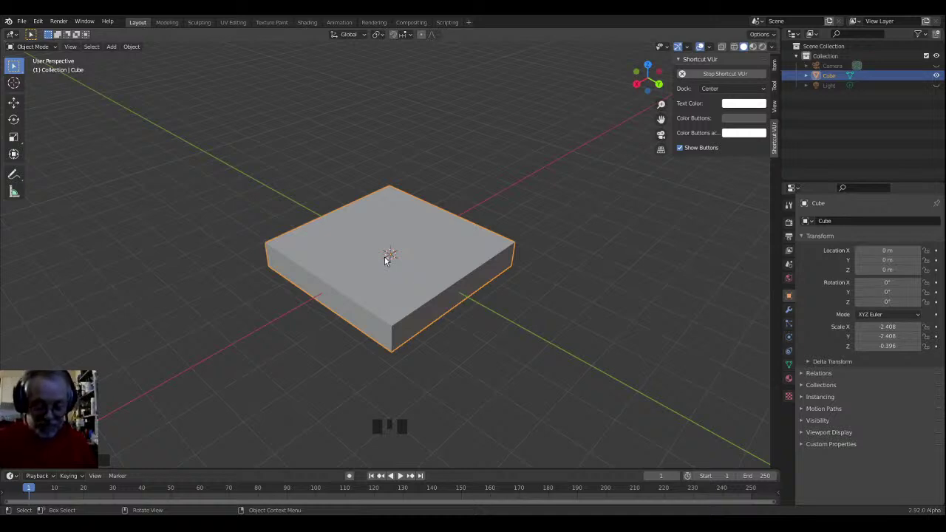
Step: Stretch the slab along Y to about 3.18, making a rectangular book-shaped board
key("s")
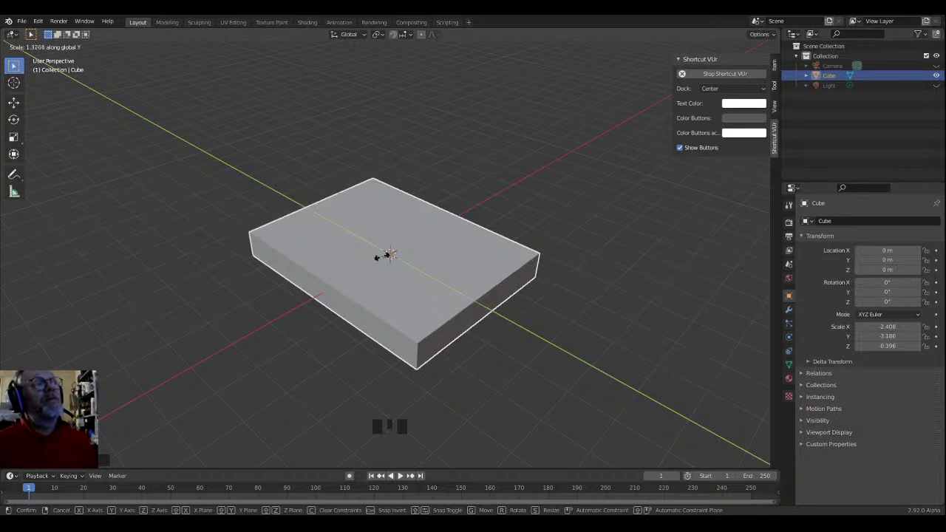
left_click_drag(385, 262, 278, 247)
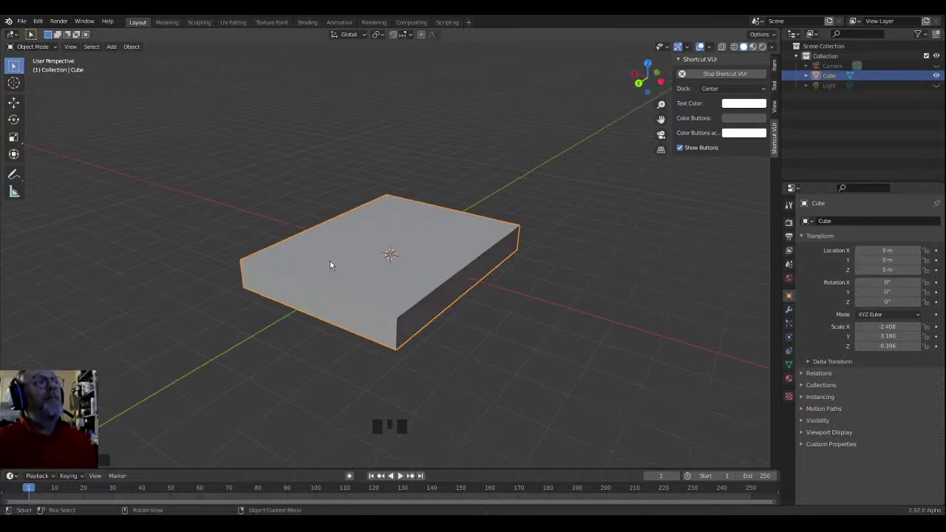
left_click_drag(339, 268, 334, 266)
scroll("up", 3)
scroll("down", 3)
left_click_drag(319, 272, 318, 276)
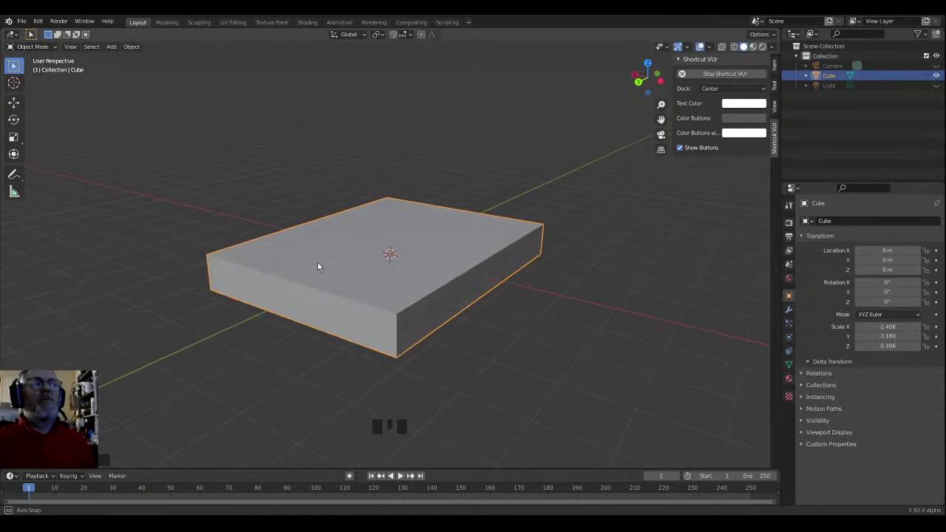
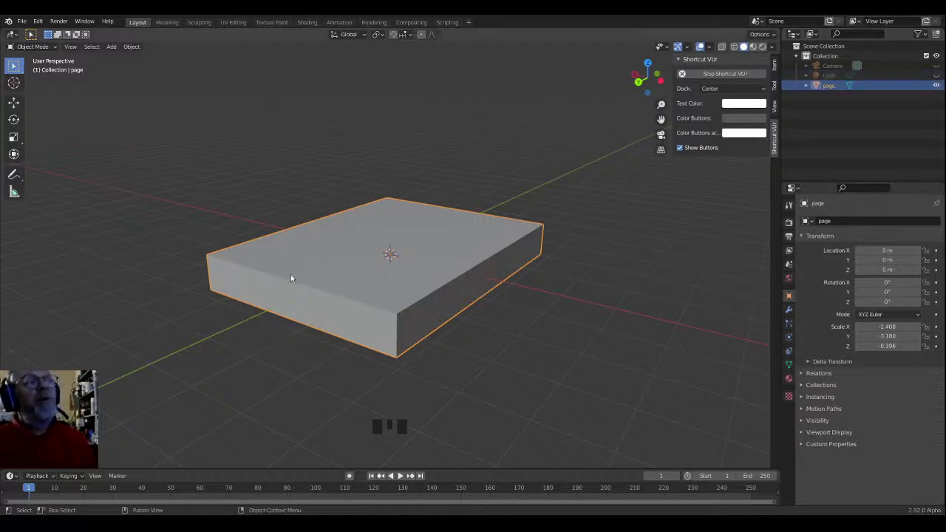
Step: Orbit the view around the rectangular slab to inspect it
left_click_drag(259, 292, 266, 293)
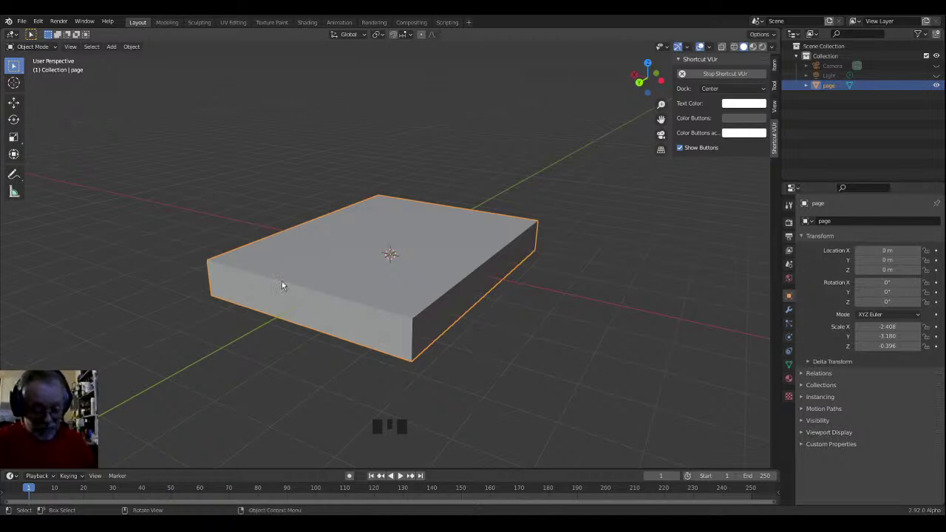
Step: In Edit Mode, add horizontal loop cuts layering the block, enable proportional editing and face select
key("Tab")
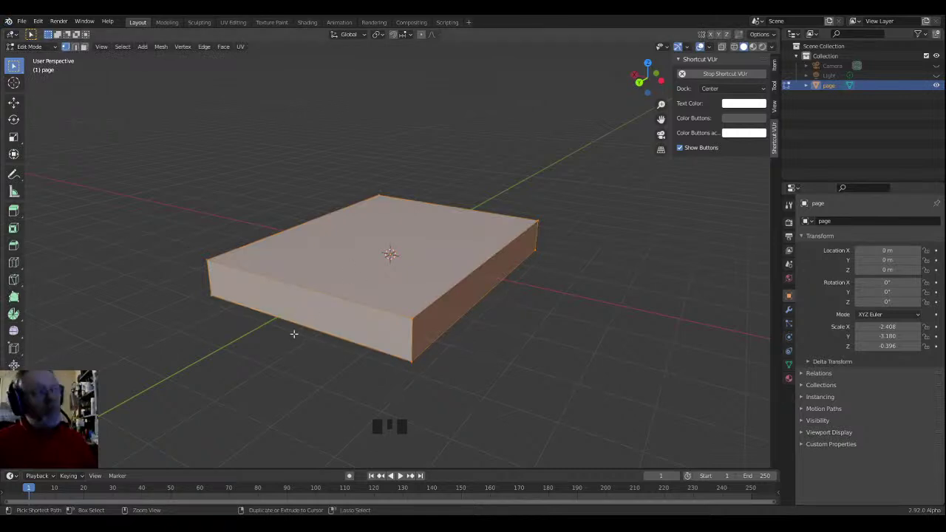
key("ctrl+r")
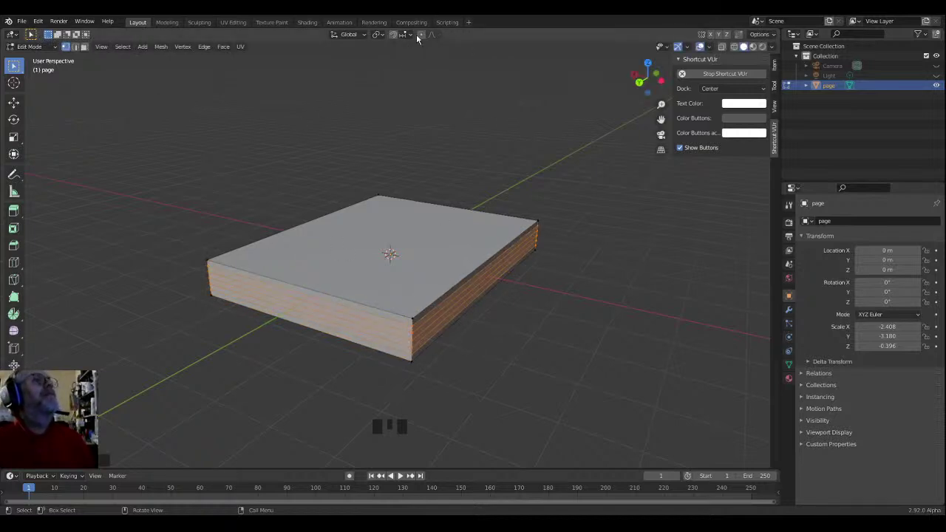
left_click(424, 37)
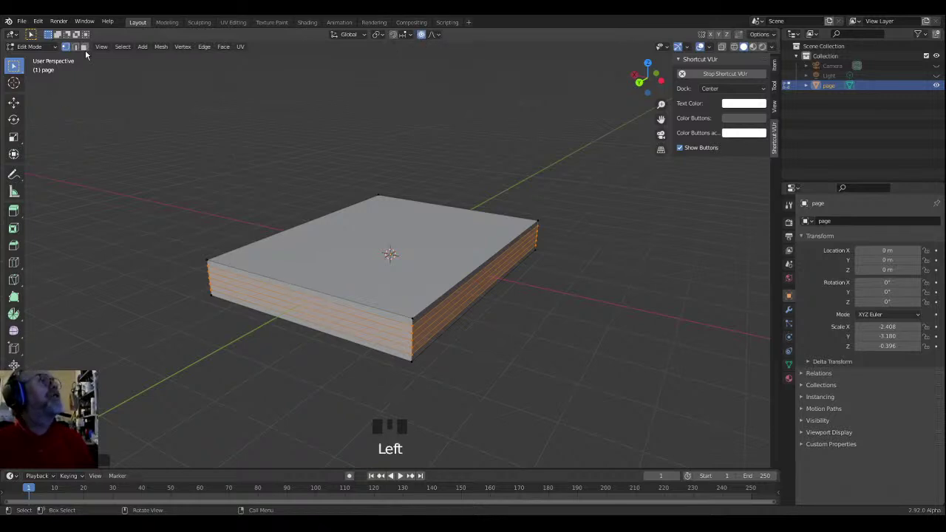
left_click(91, 50)
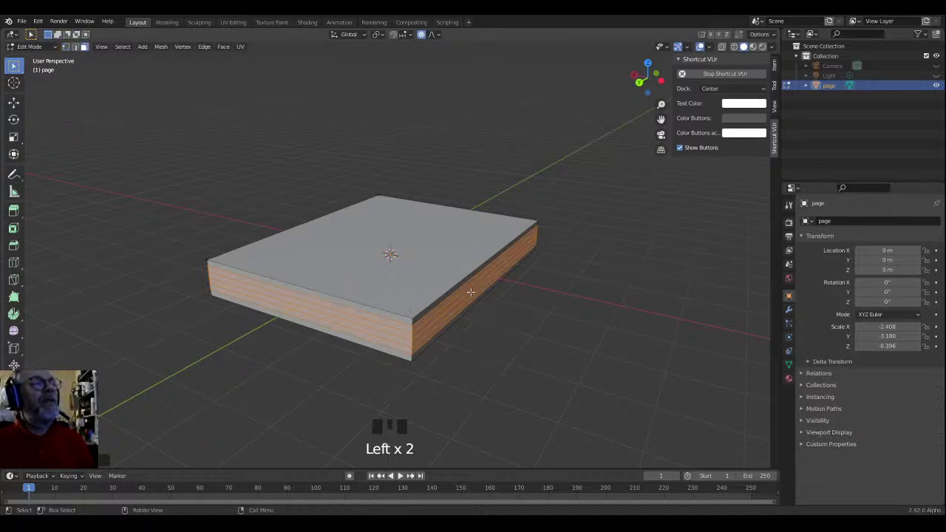
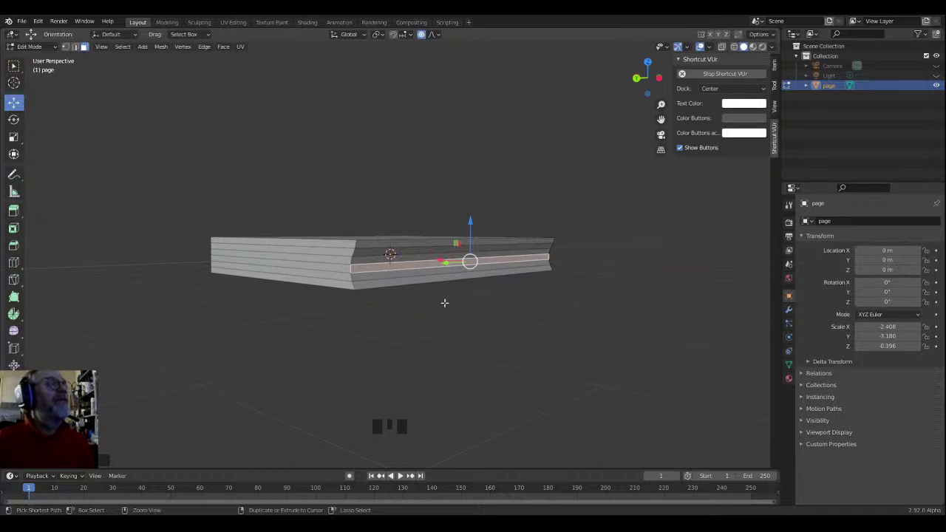
Step: Undo the last edit, keeping the layered block's straight sides unchanged
key("ctrl+z")
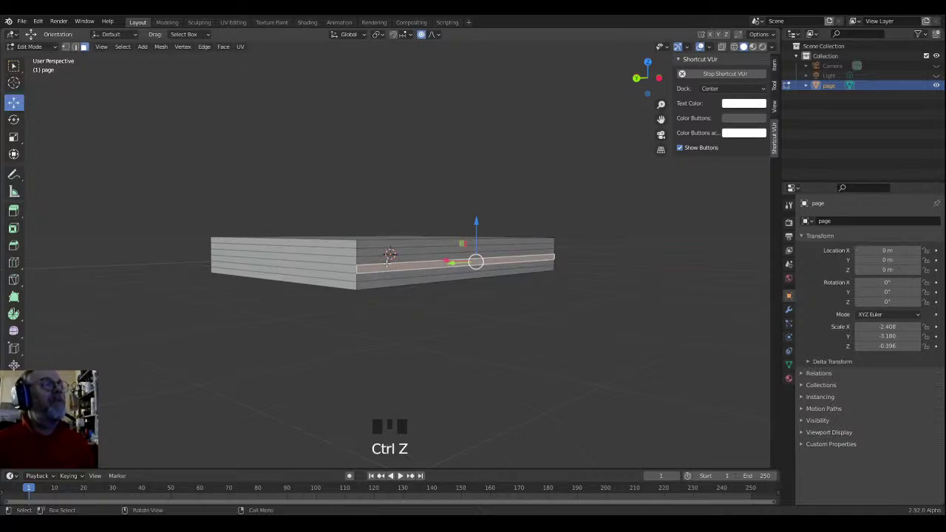
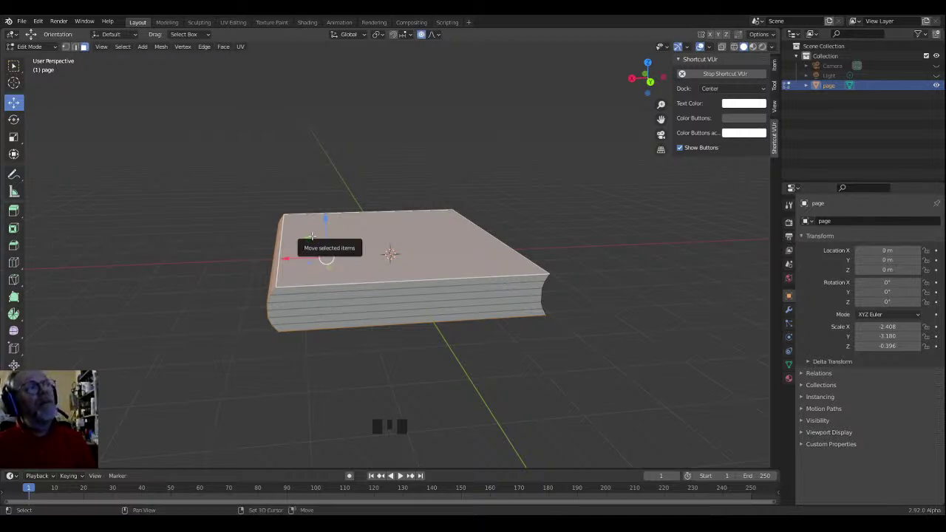
Step: Duplicate the cover faces, separate them into page.001 and hide the page block
key("shift+d")
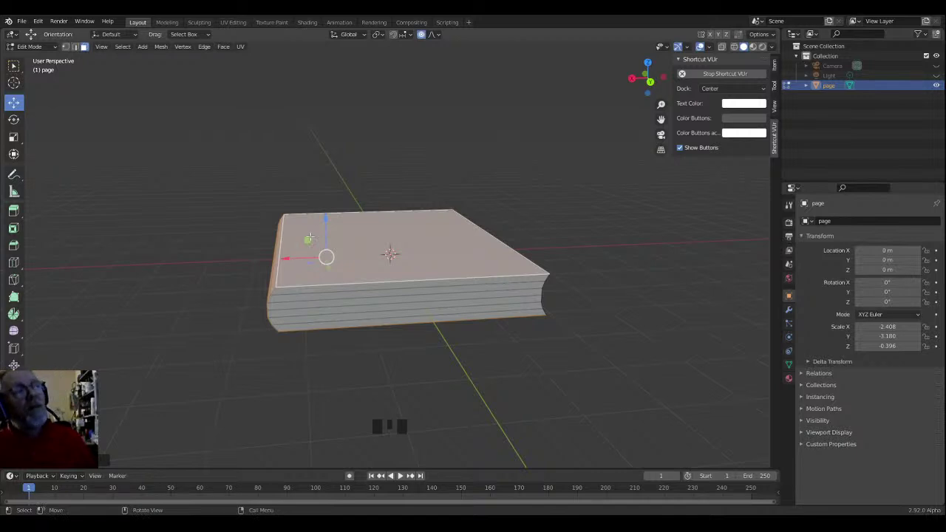
key("p")
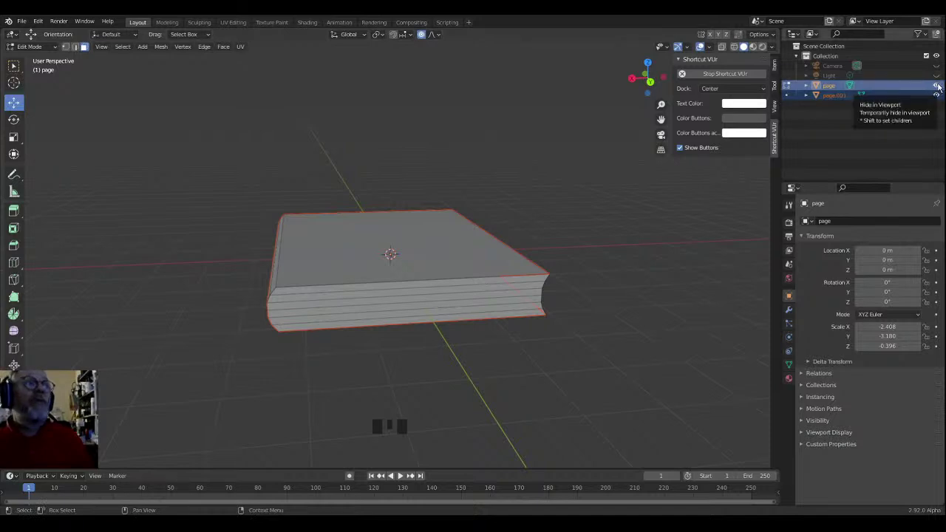
left_click(940, 85)
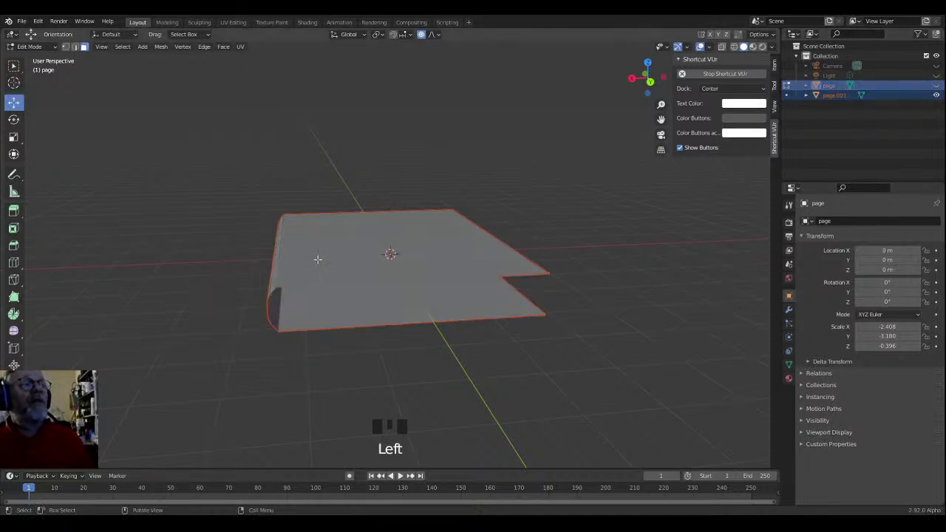
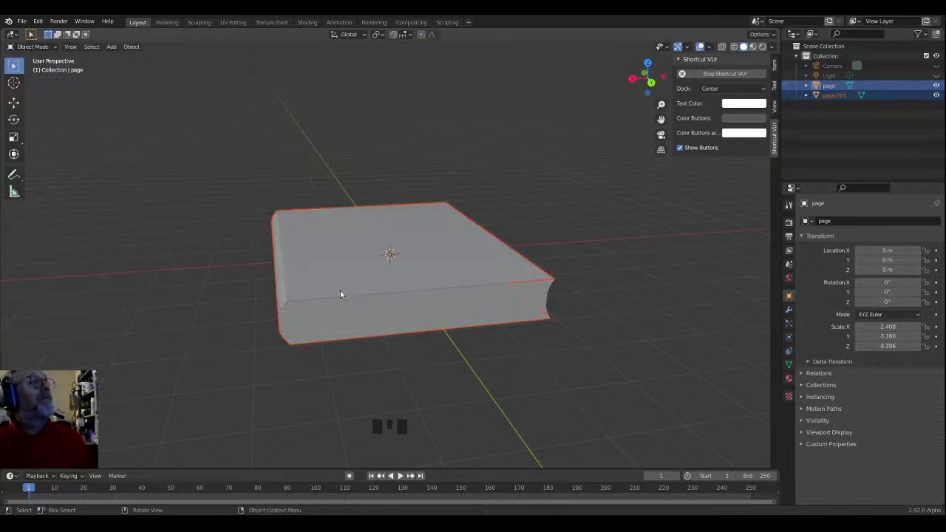
Step: Return to Object Mode and select only the cover object page.001
key("Tab")
key("Tab")
key("Tab")
key("Tab")
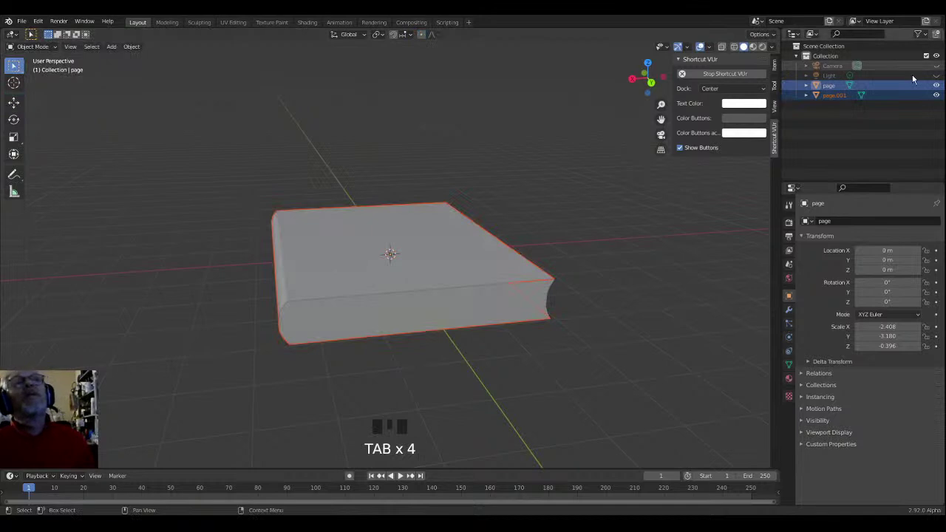
left_click(835, 101)
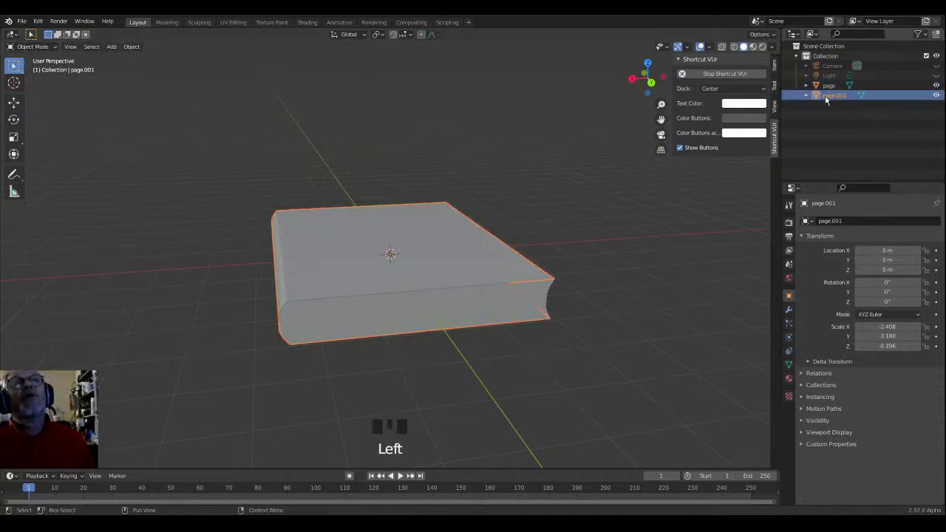
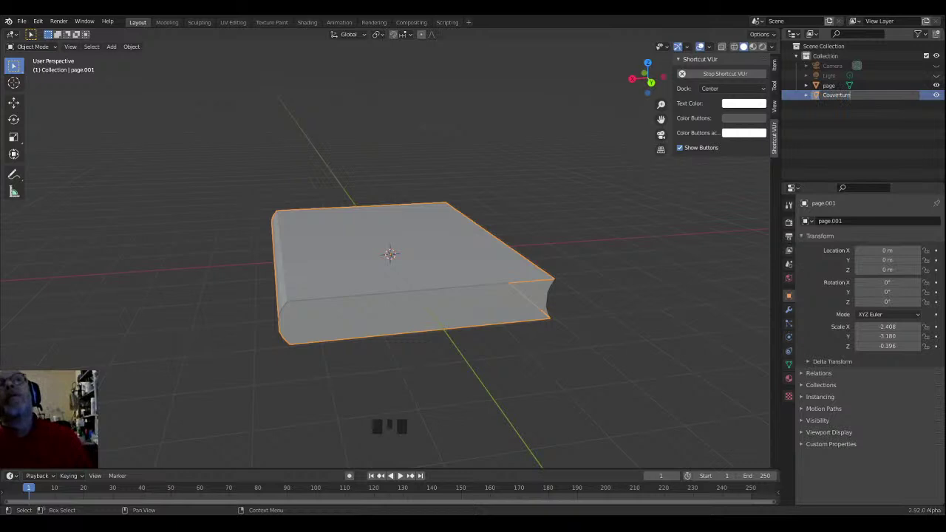
Step: Rename the cover object from page.001 to Reliure
key("BackSpace")
key("BackSpace")
key("BackSpace")
key("BackSpace")
key("BackSpace")
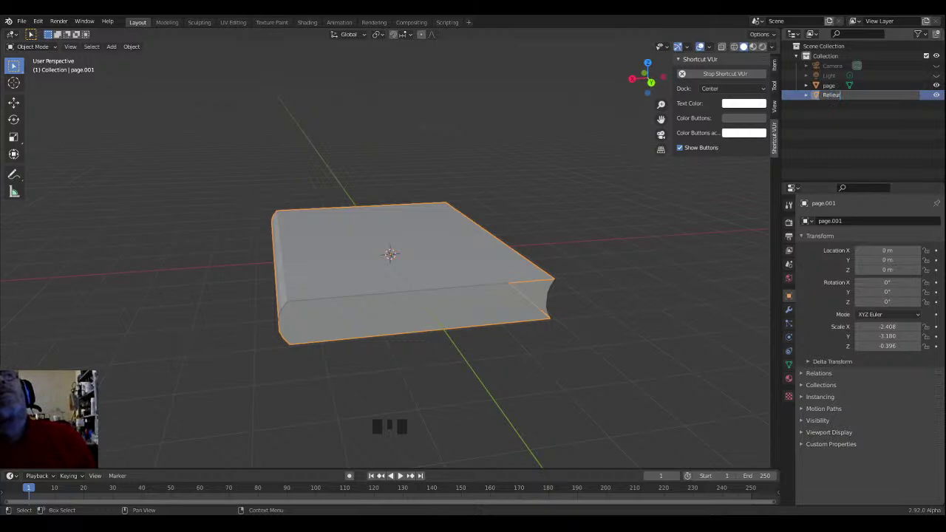
key("BackSpace")
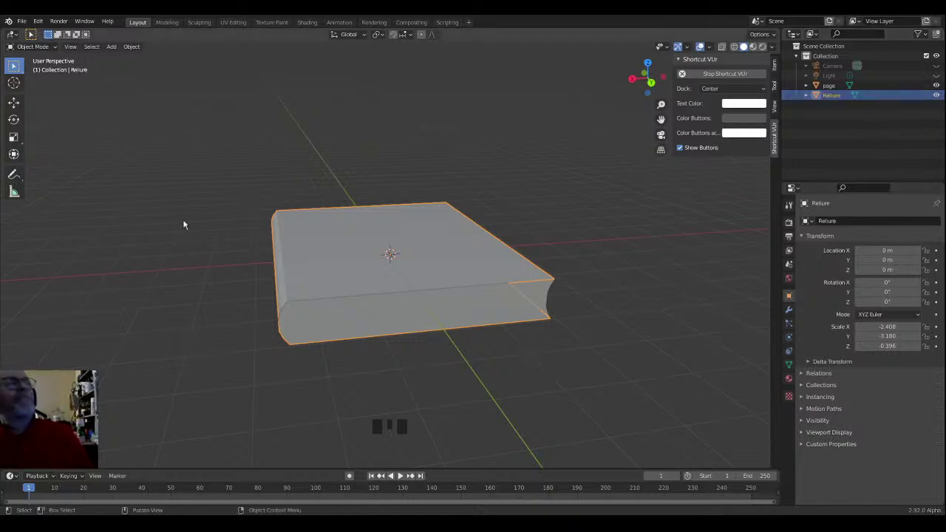
Step: Scale the Reliure cover up about 5% to roughly 2.53 × 3.34 × 0.42 around the pages
left_click_drag(360, 256, 364, 254)
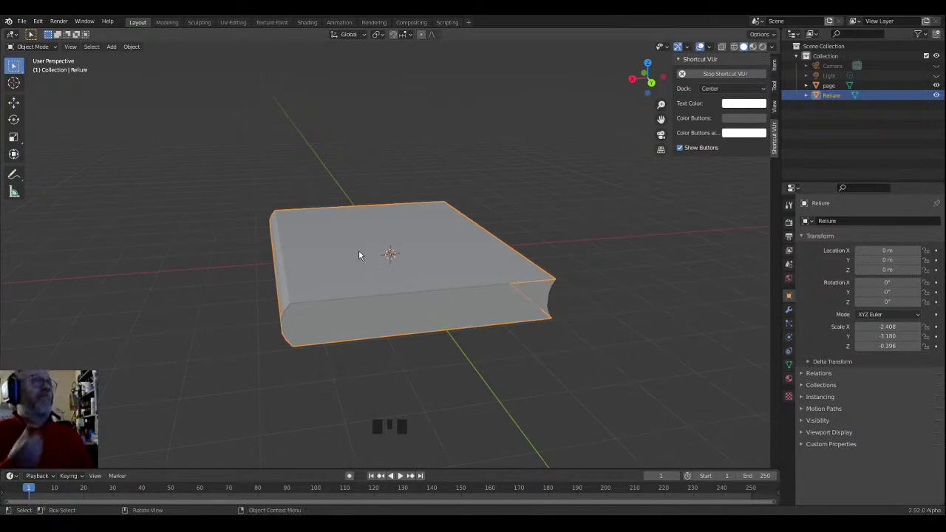
left_click_drag(384, 255, 307, 375)
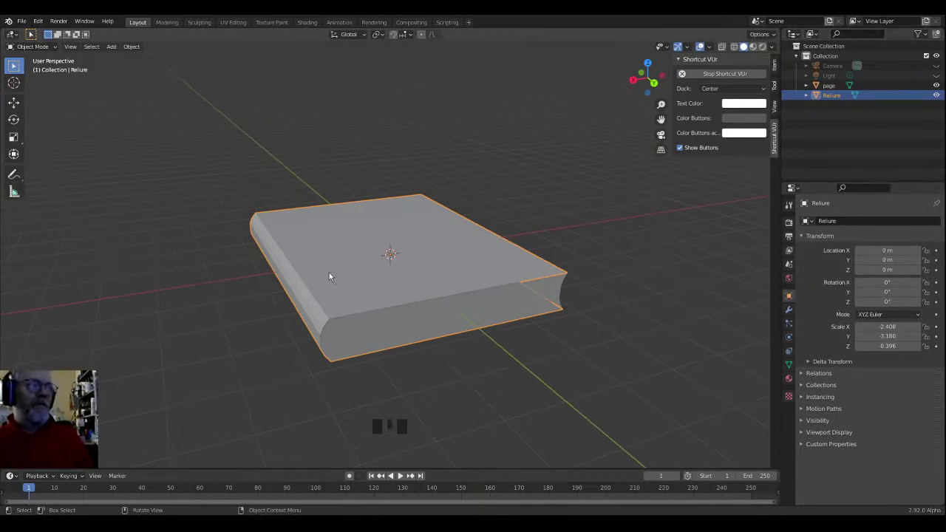
key("s")
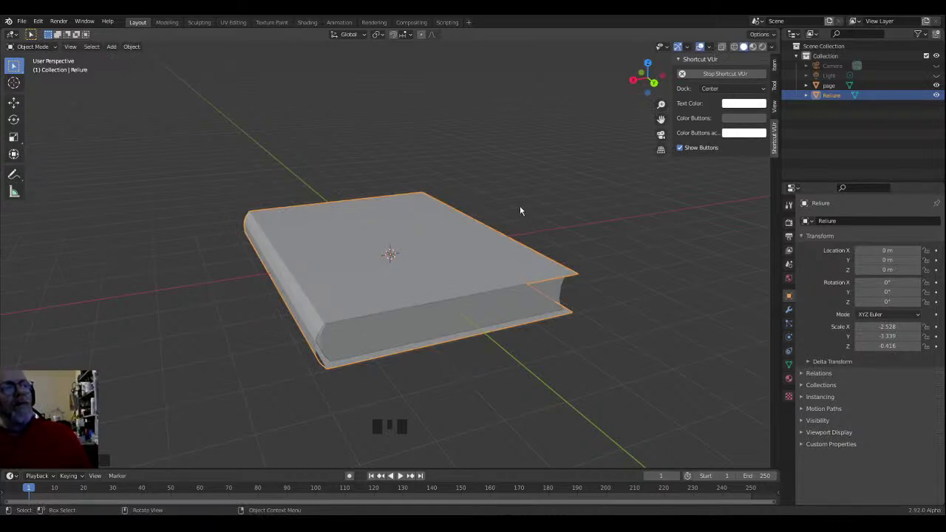
Step: Orbit the view to look down on the book from above
left_click_drag(520, 200, 519, 180)
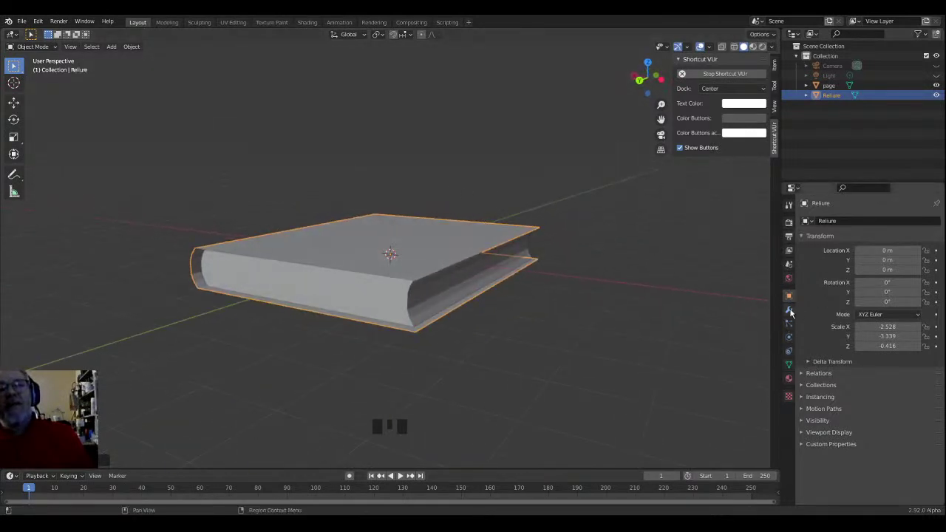
Step: Add a Solidify modifier to the Reliure cover from the Modifier properties
left_click(788, 316)
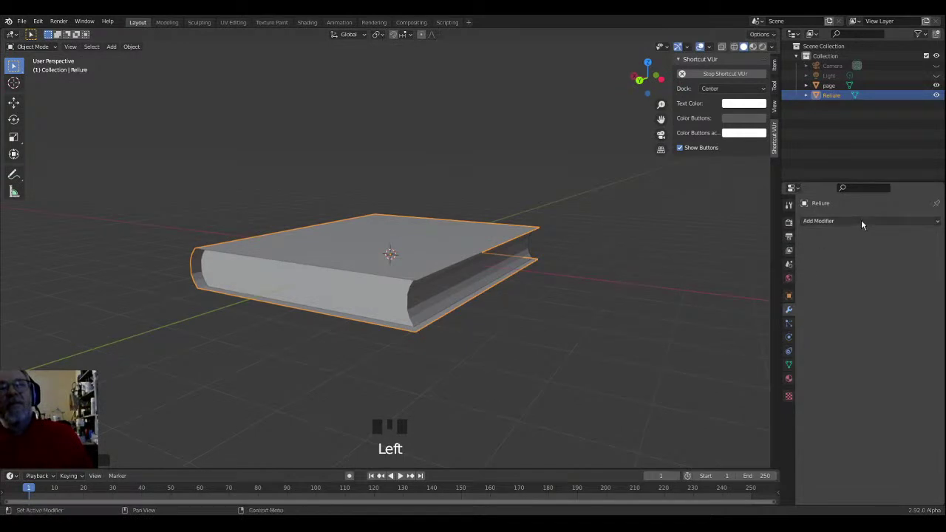
left_click_drag(863, 223, 747, 394)
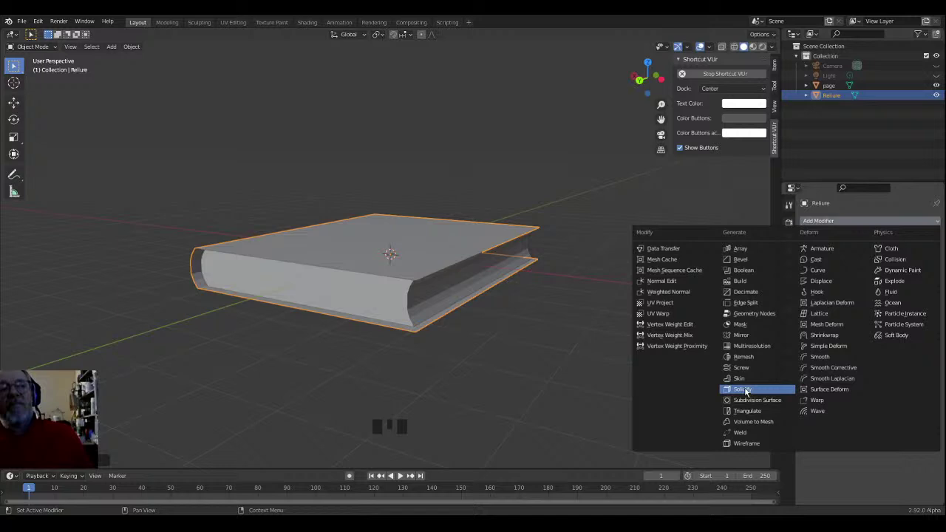
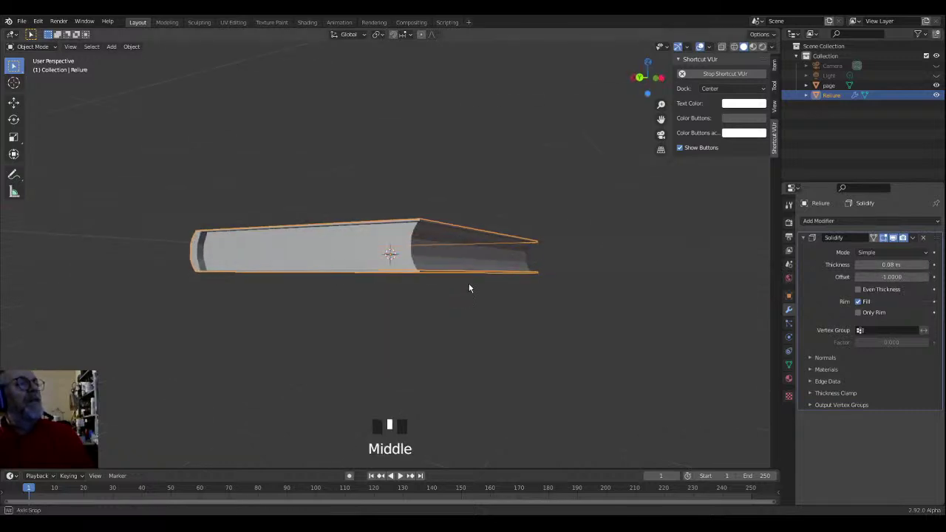
scroll("up", 3)
left_click_drag(422, 309, 469, 321)
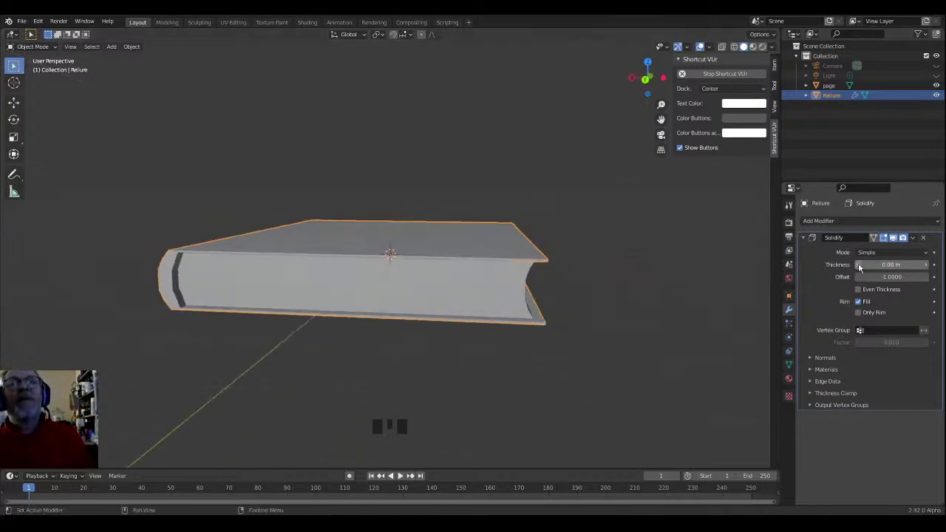
Step: Reduce the Solidify thickness to 0.02 m and inspect the cover around to the spine
left_click_drag(861, 266, 169, 288)
left_click_drag(149, 267, 224, 280)
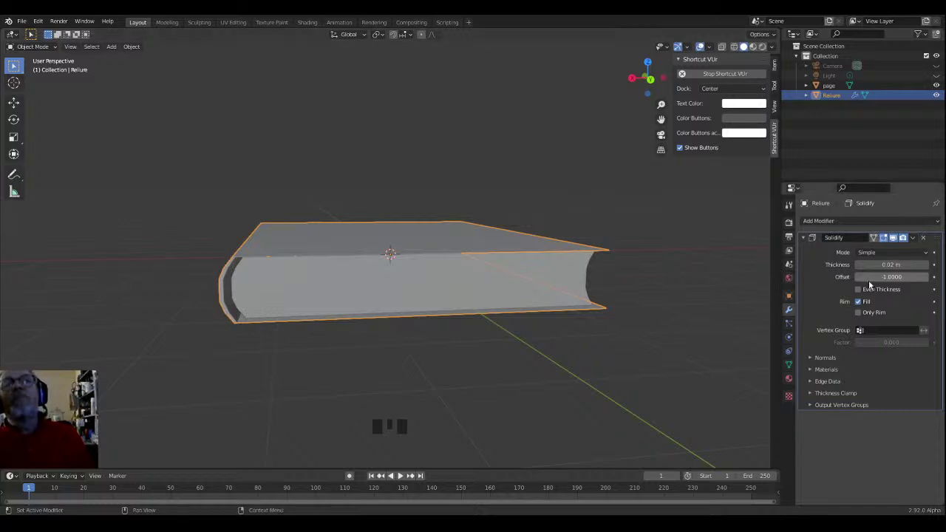
scroll("up", 3)
scroll("down", 3)
left_click_drag(196, 293, 163, 285)
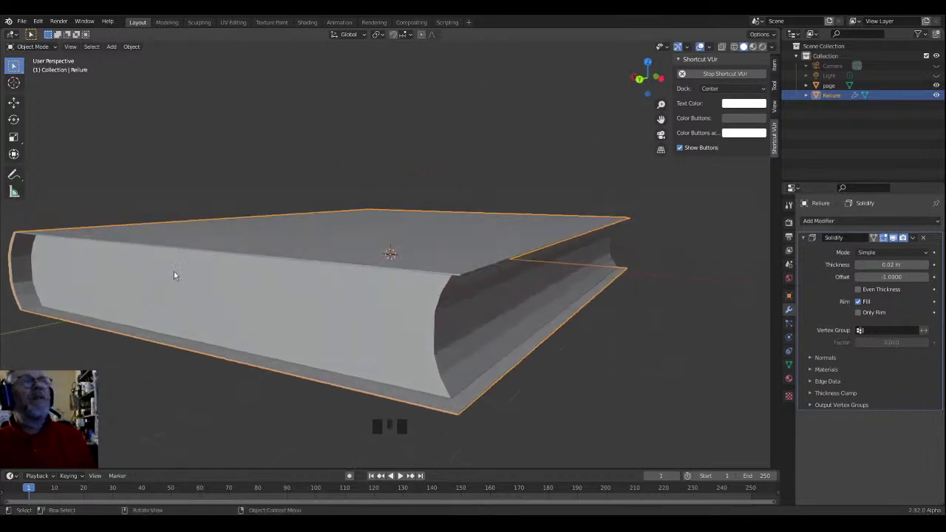
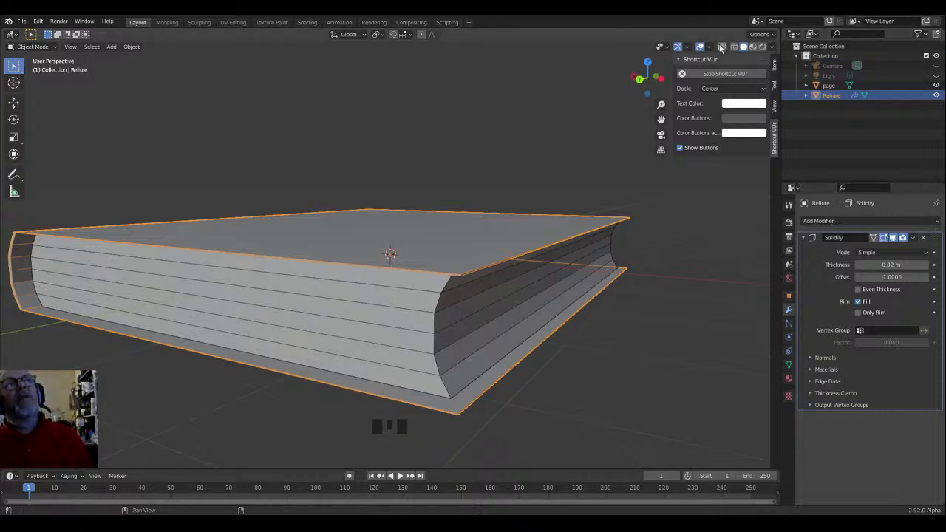
Step: Switch the viewport to see-through flat blue shading and inspect the pages inside the cover
left_click_drag(712, 52, 652, 228)
left_click_drag(412, 291, 416, 288)
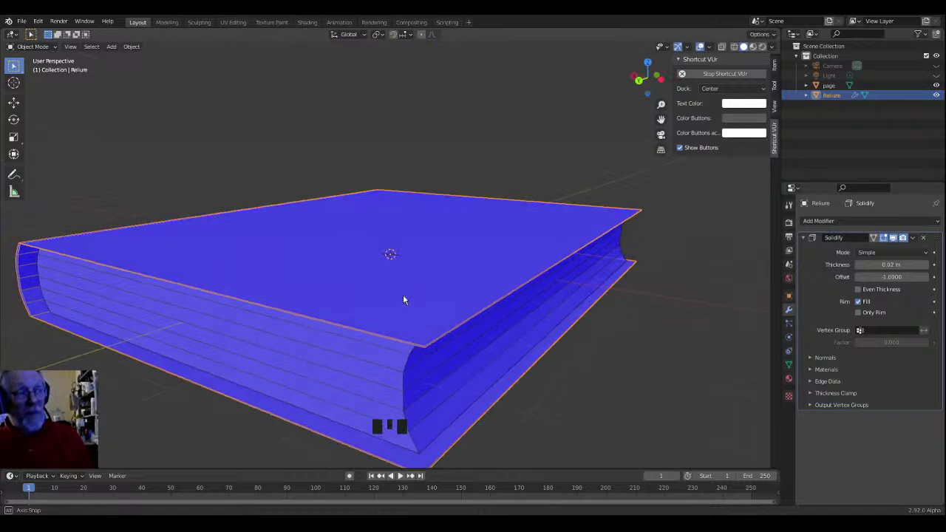
scroll("down", 3)
left_click_drag(380, 282, 295, 295)
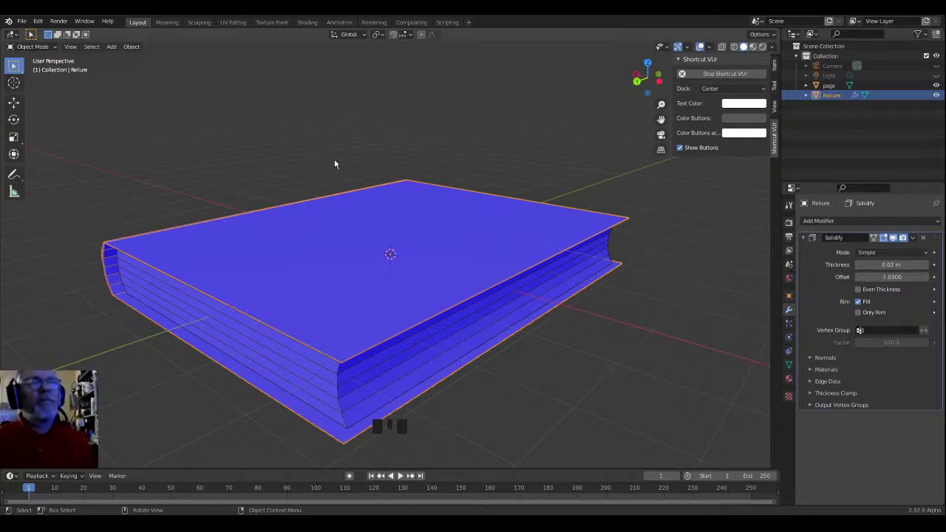
left_click_drag(213, 197, 287, 183)
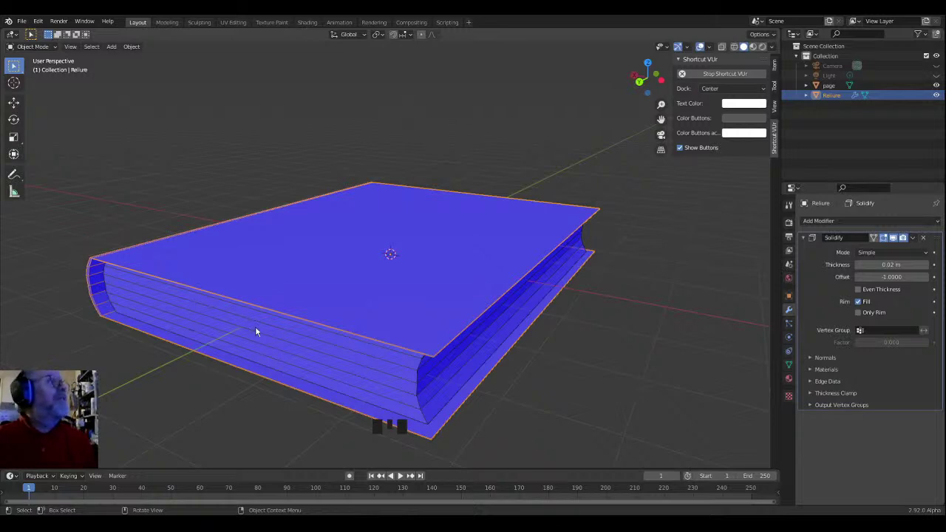
Step: Select the page block object and restore normal grey solid shading
left_click(257, 334)
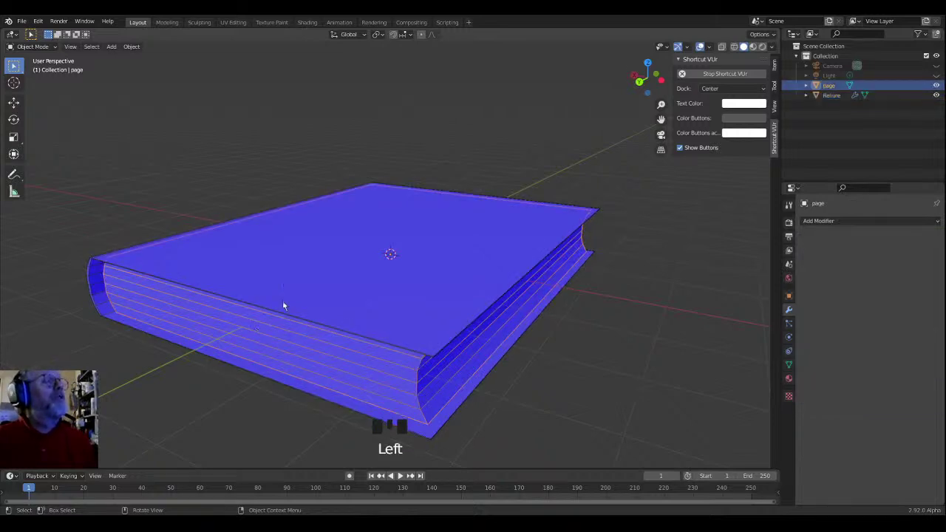
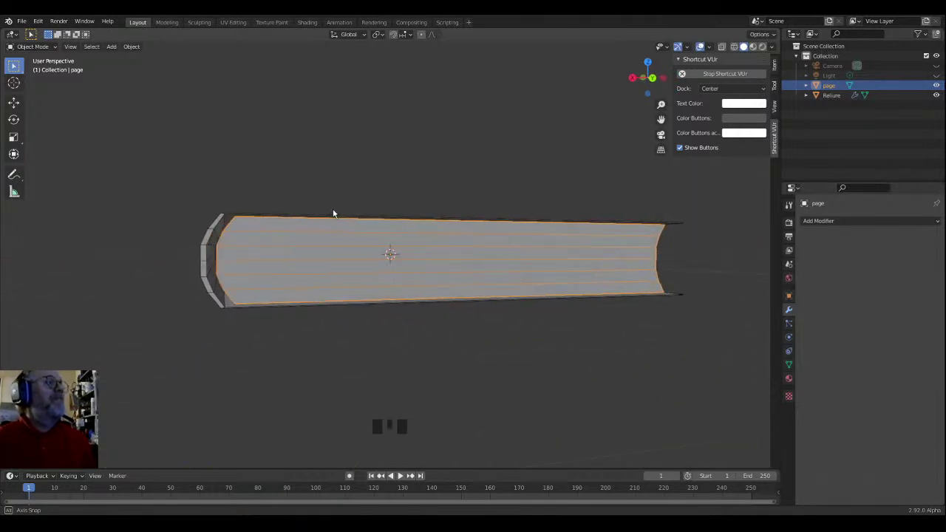
left_click(350, 263)
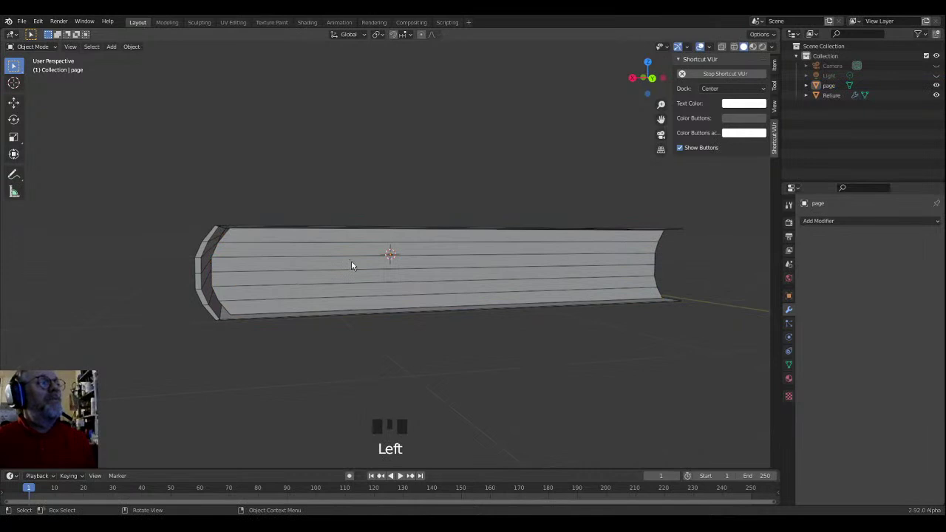
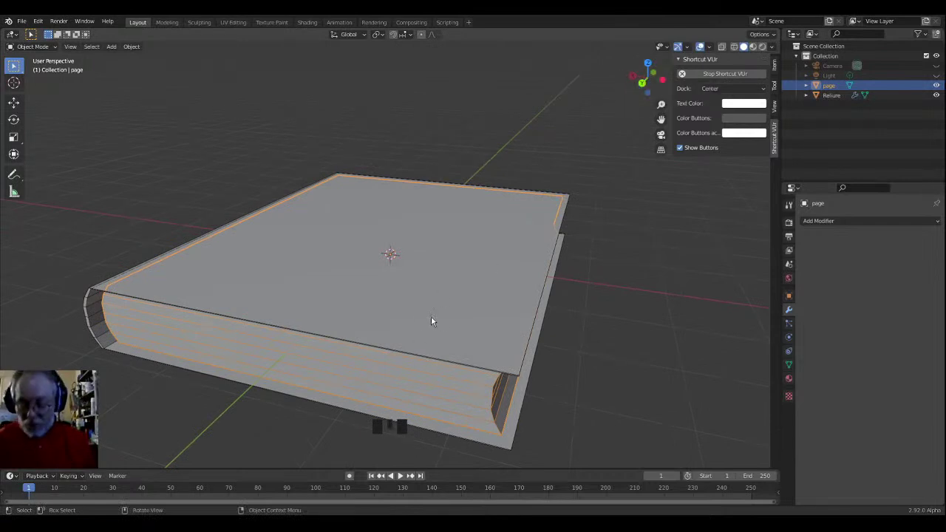
Step: Move the page block along X so it sits inside the cover
key("g")
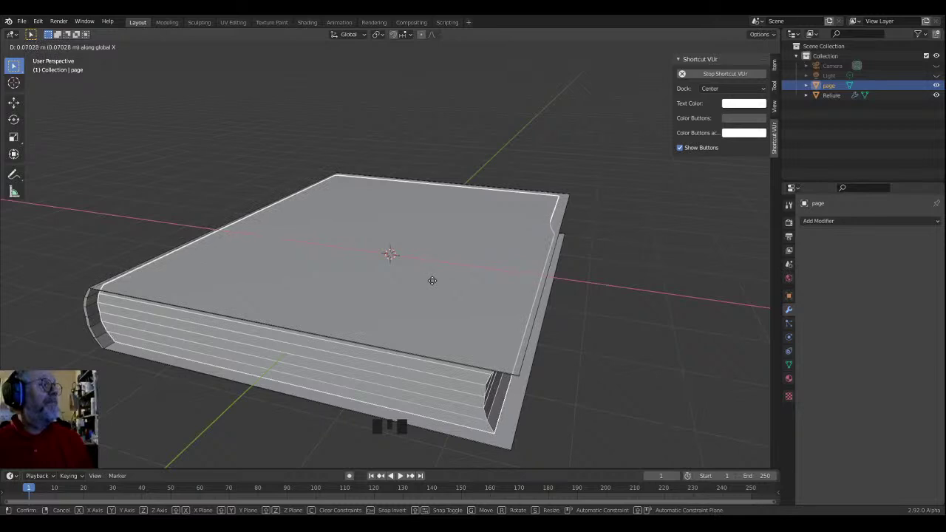
left_click_drag(303, 310, 350, 288)
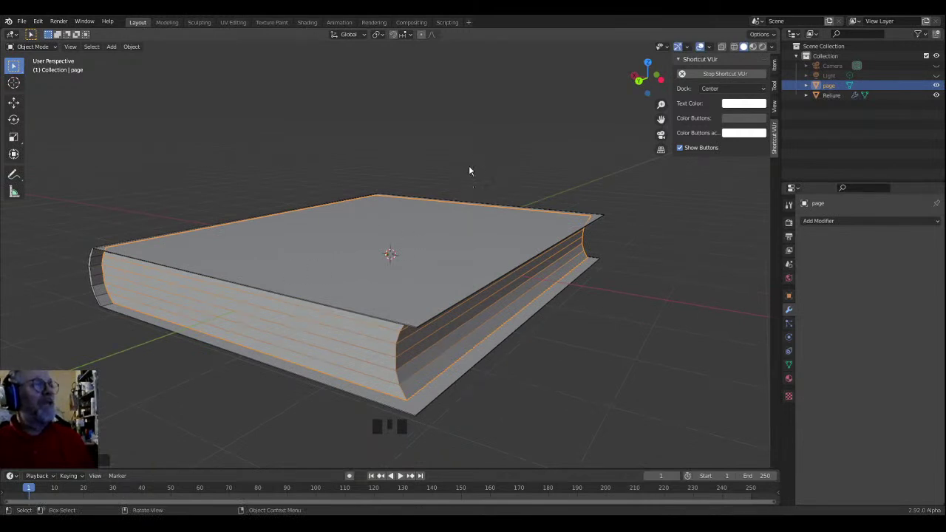
Step: Orbit to the other side of the book and select the Reliure cover
scroll("down", 3)
left_click_drag(382, 173, 274, 303)
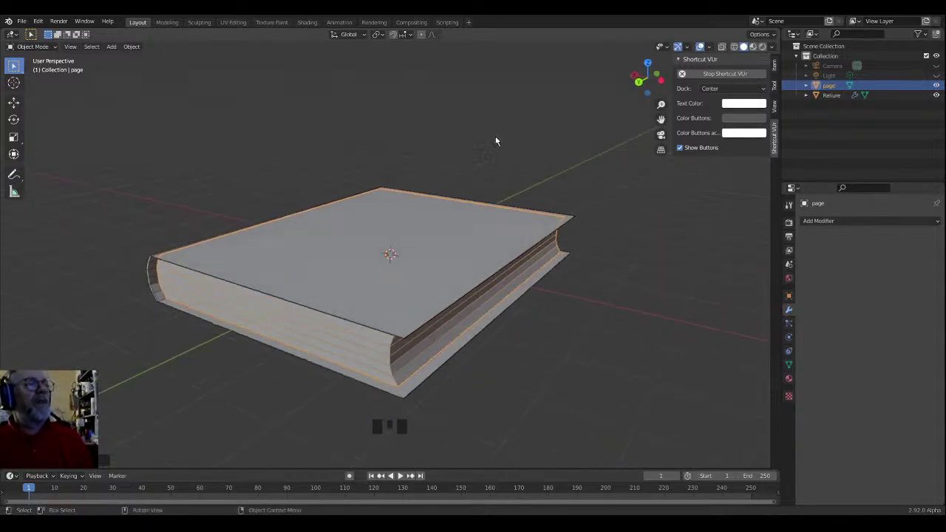
scroll("up", 3)
scroll("down", 3)
left_click_drag(417, 179, 536, 87)
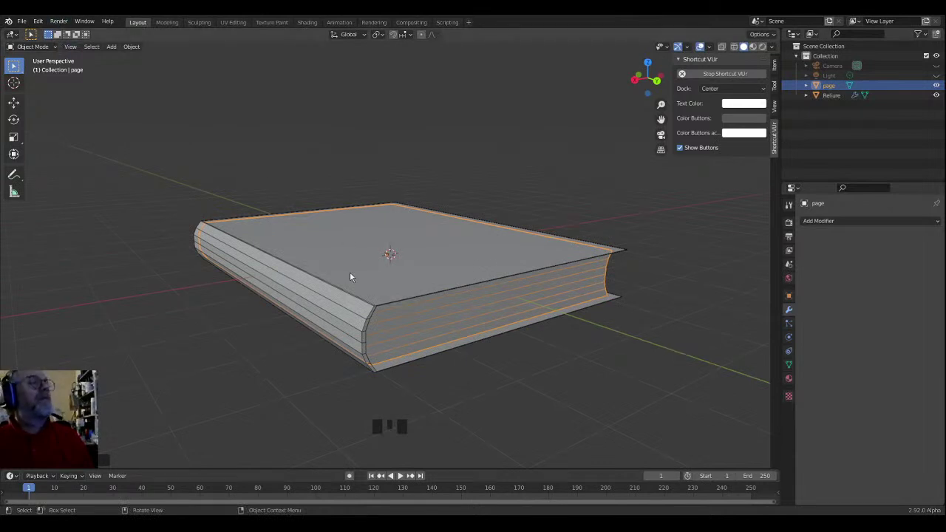
left_click(351, 276)
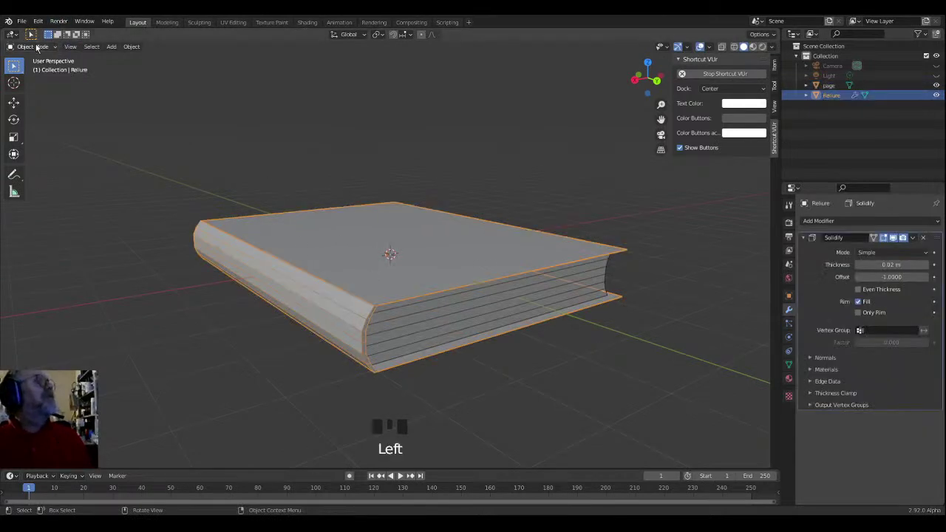
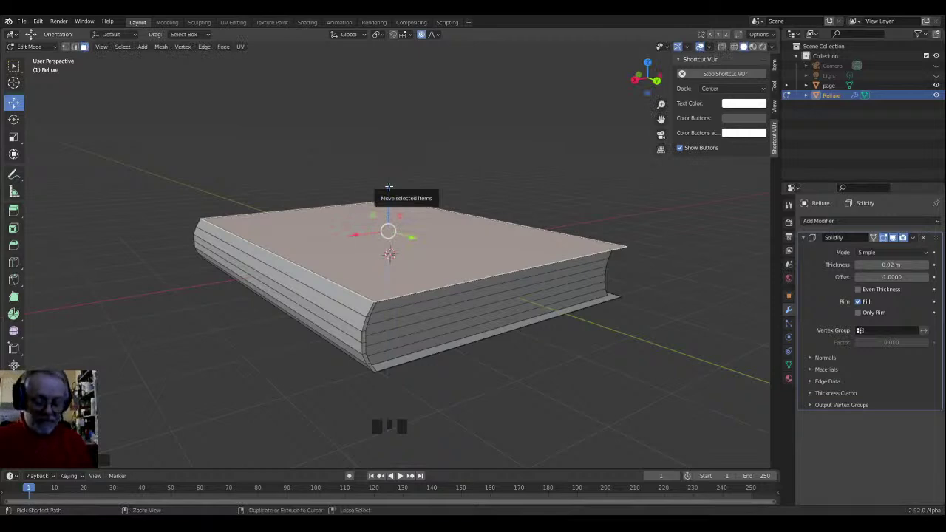
Step: Leave mesh editing on the Reliure cover to return to Object Mode
key("ctrl+z")
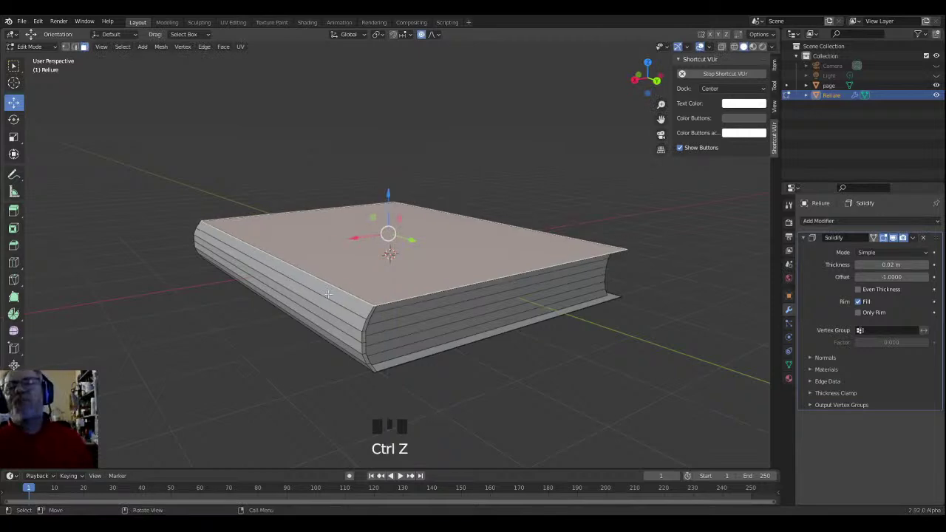
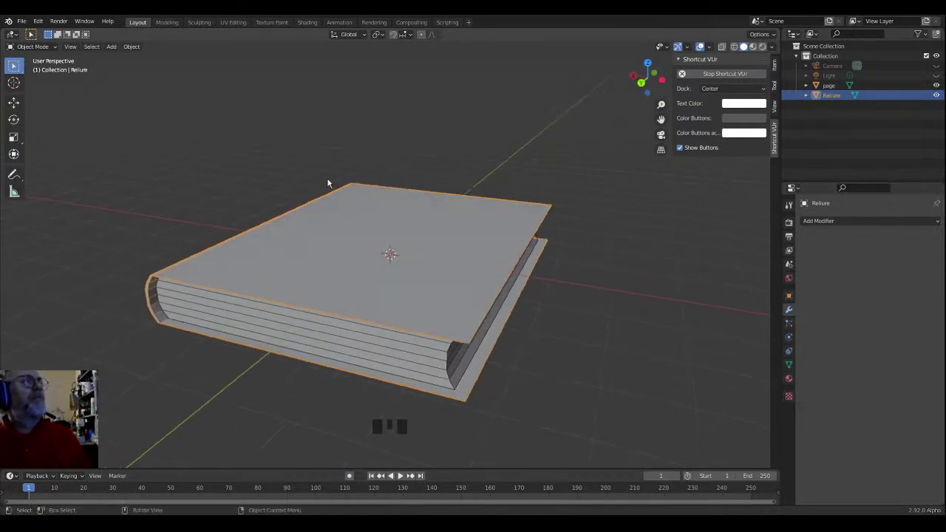
Step: Orbit the view around the book before editing the cover's top face
left_click_drag(355, 283, 423, 226)
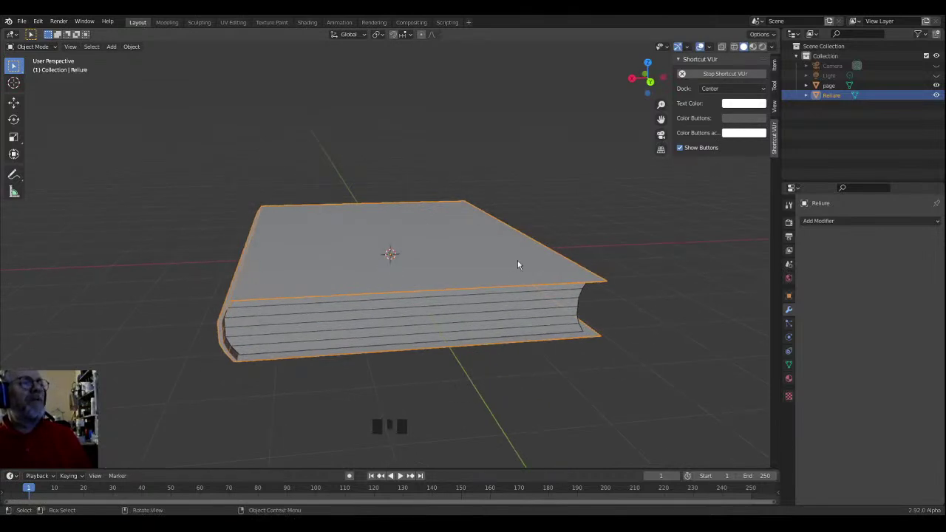
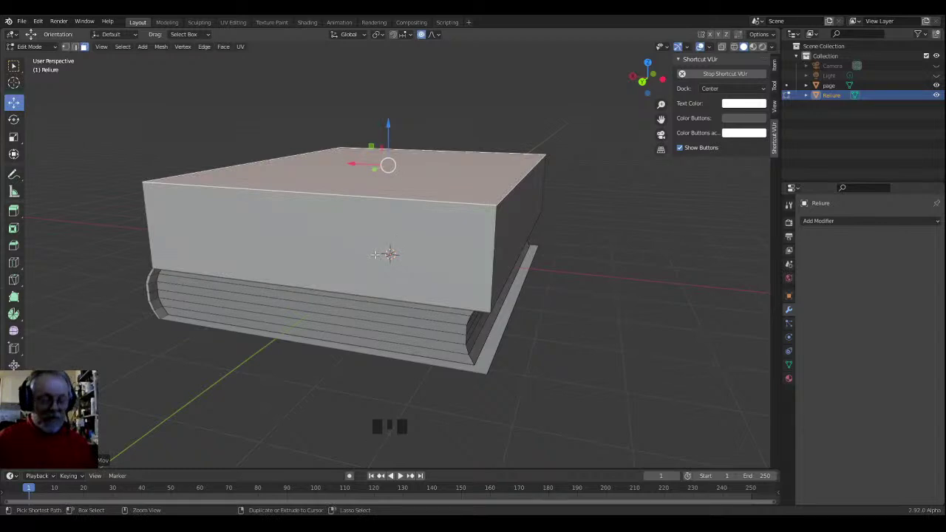
Step: Undo the stray tall extrusion and restart extruding the top face at 0 m
key("ctrl+z")
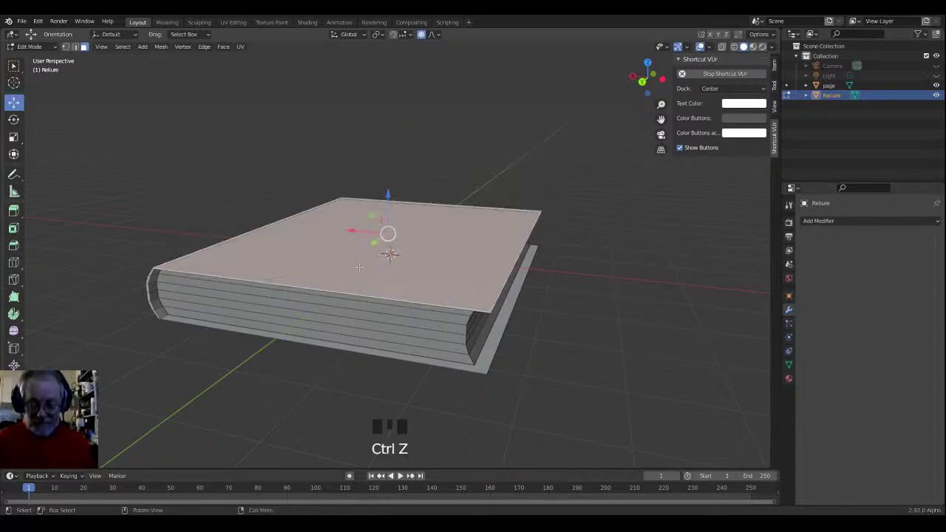
key("e")
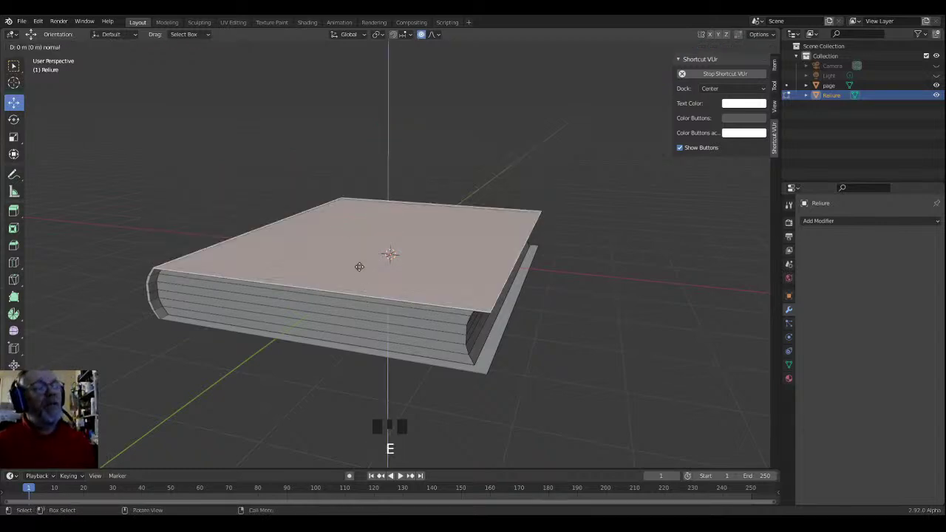
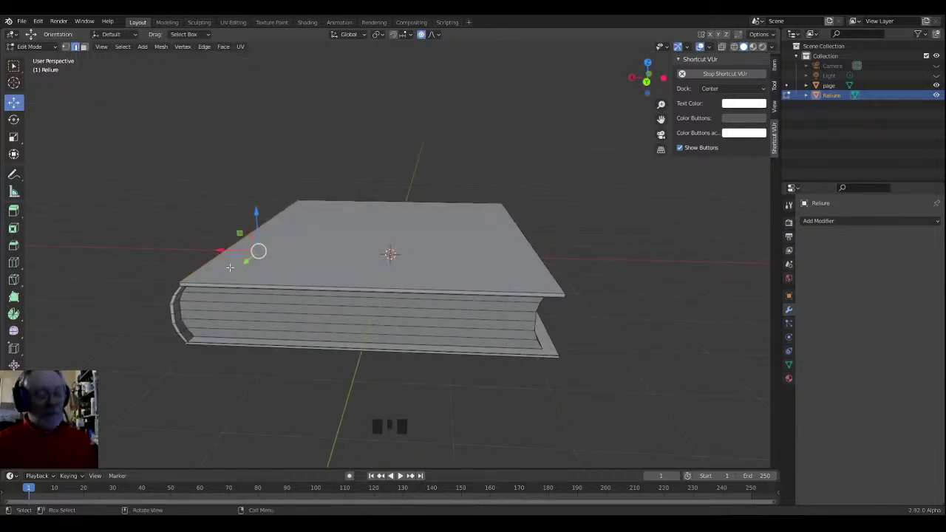
key("g")
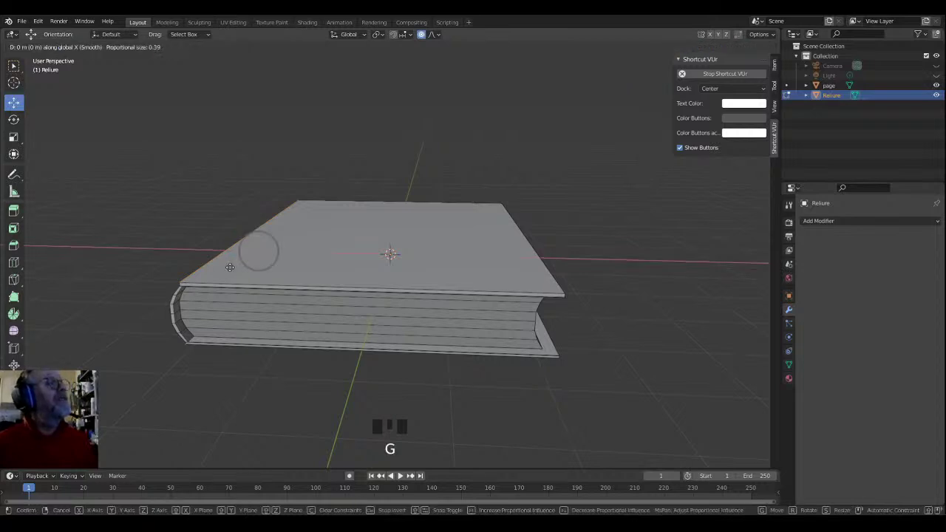
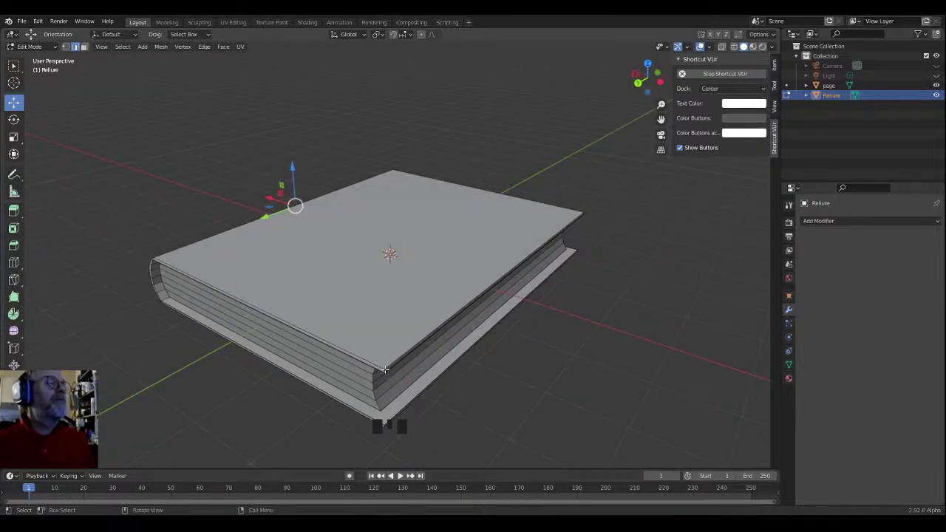
scroll("up", 3)
scroll("down", 3)
scroll("down", 3)
scroll("down", 3)
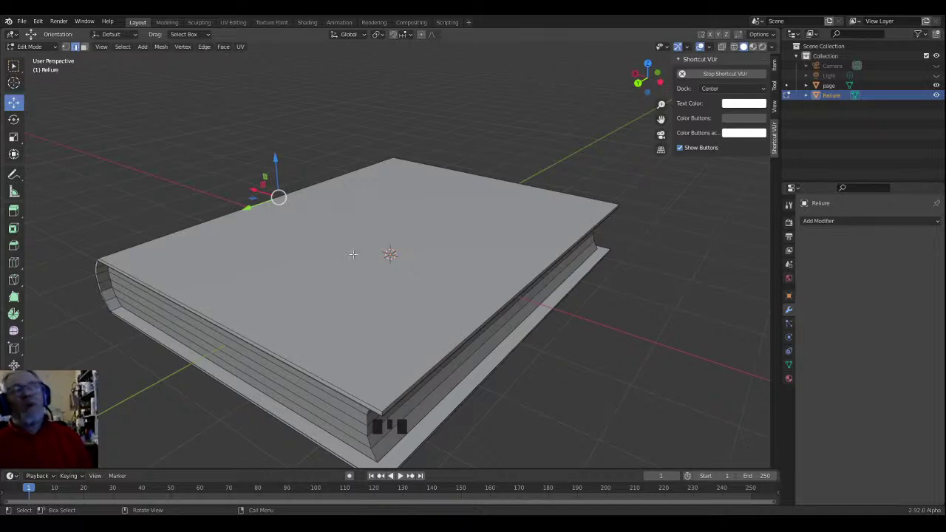
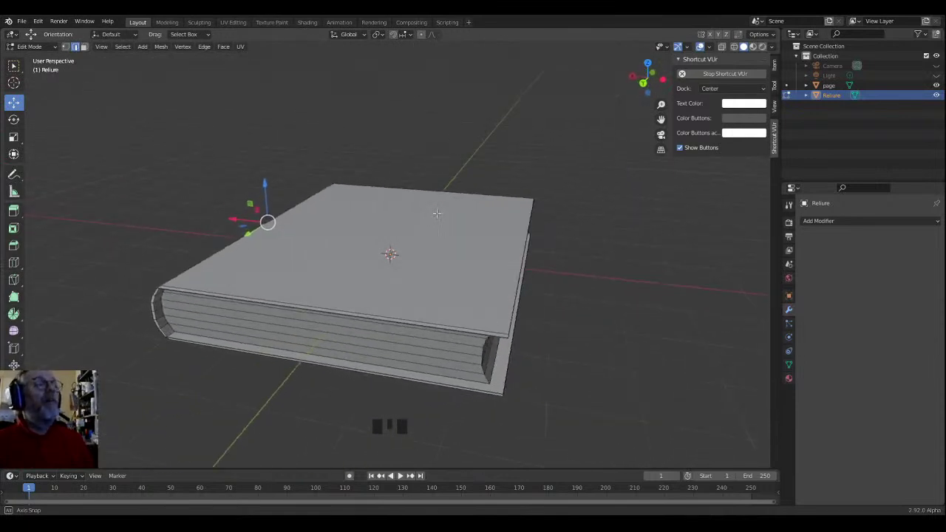
scroll("up", 3)
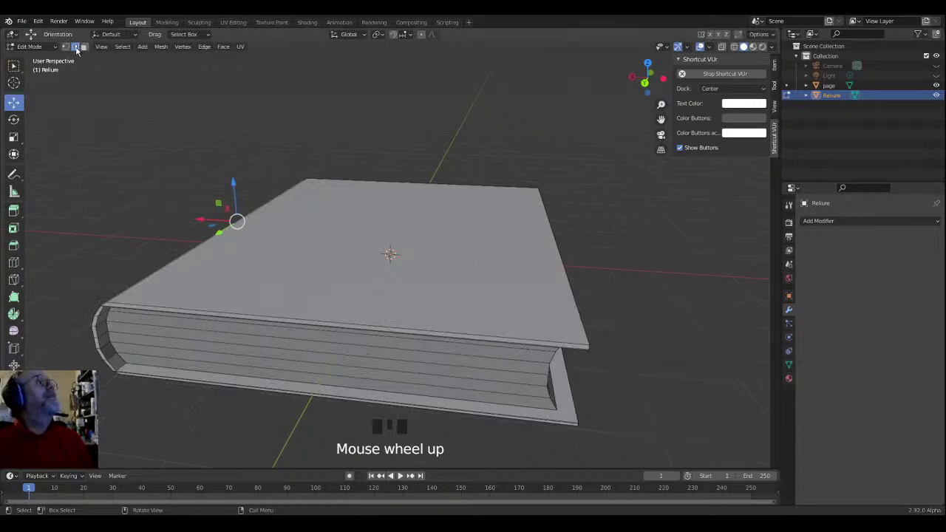
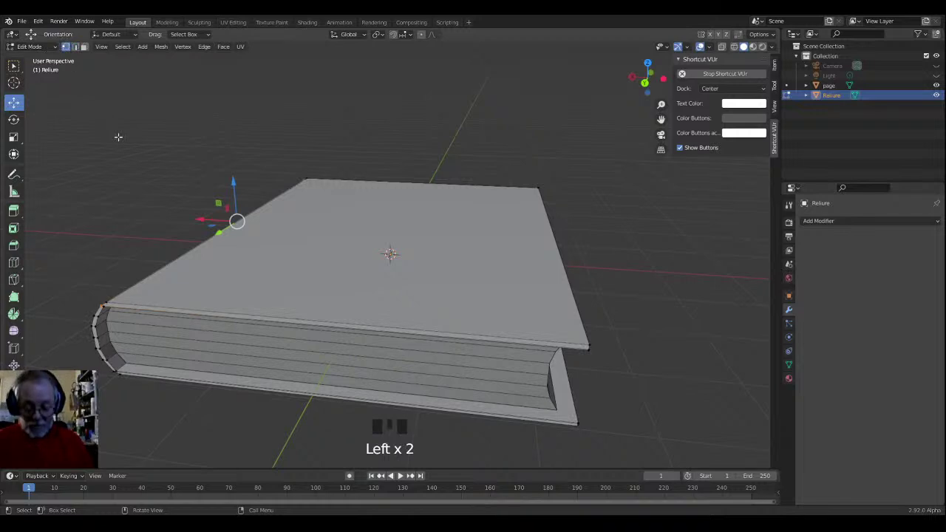
Step: Cycle vertex, edge and face select modes on the Reliure cover mesh
key("2")
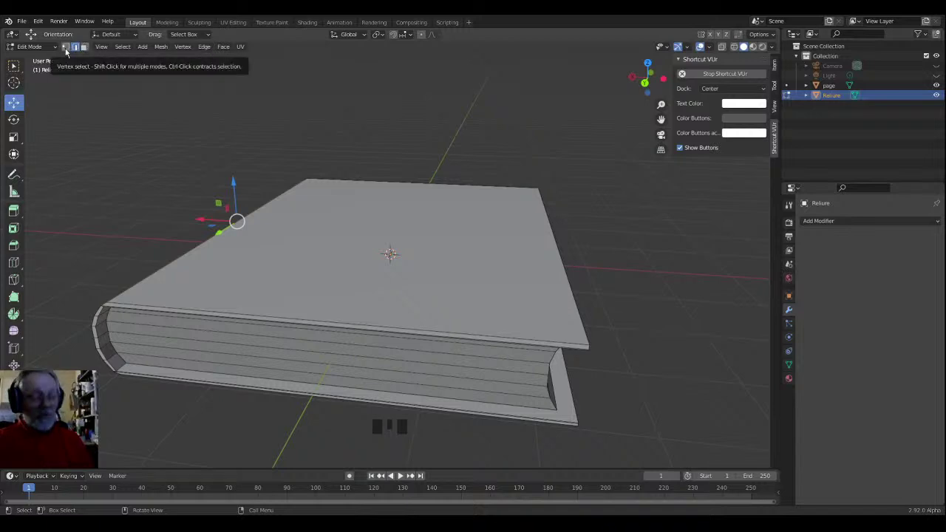
key("1")
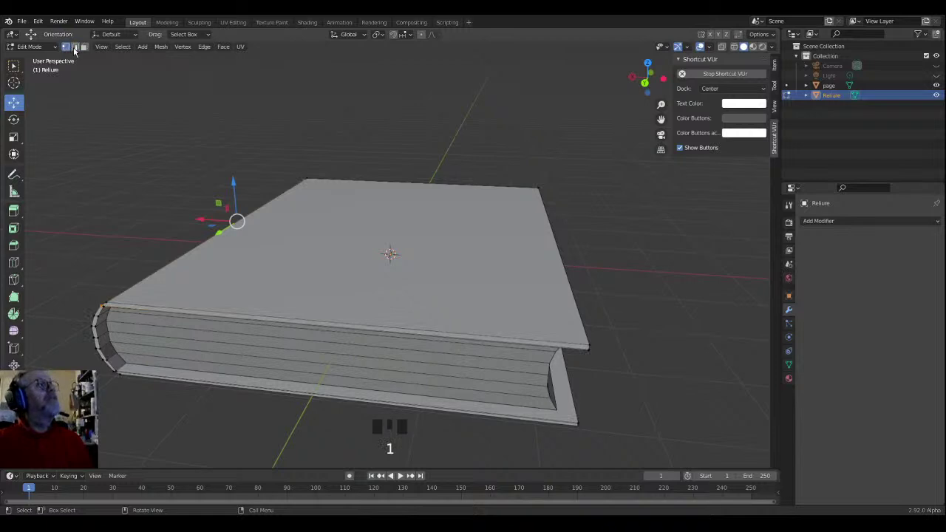
key("2")
key("3")
key("2")
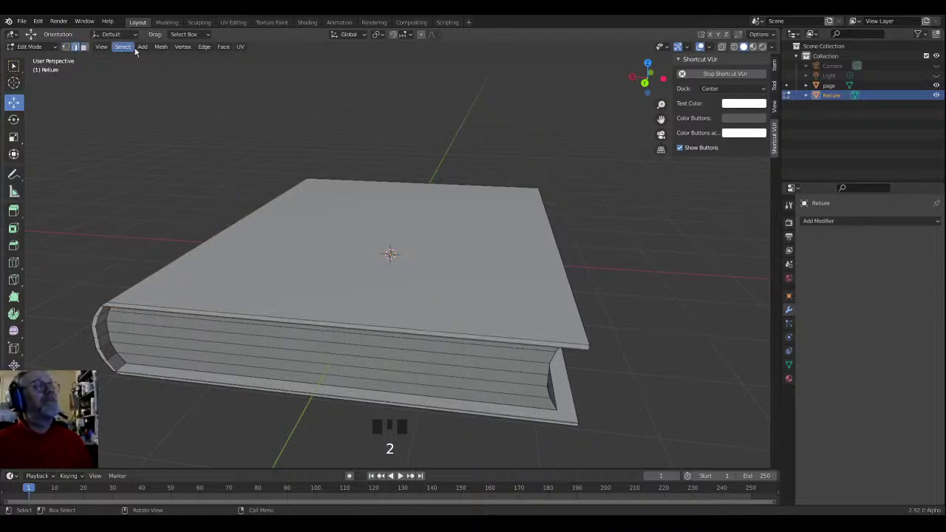
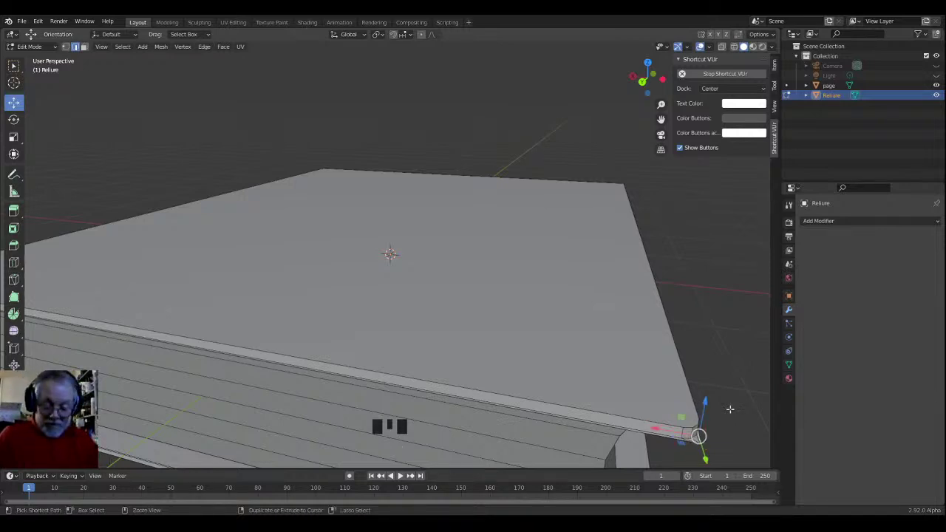
Step: Grow the selection repeatedly until the whole top cover panel is selected
key("ctrl+z")
key("ctrl+z")
key("ctrl+z")
key("ctrl+z")
key("ctrl+z")
key("ctrl+z")
key("ctrl+z")
key("ctrl+z")
key("ctrl+z")
key("ctrl+z")
key("ctrl+z")
key("ctrl+z")
key("ctrl+z")
key("ctrl+z")
key("ctrl+z")
key("ctrl+z")
key("ctrl+z")
key("ctrl+z")
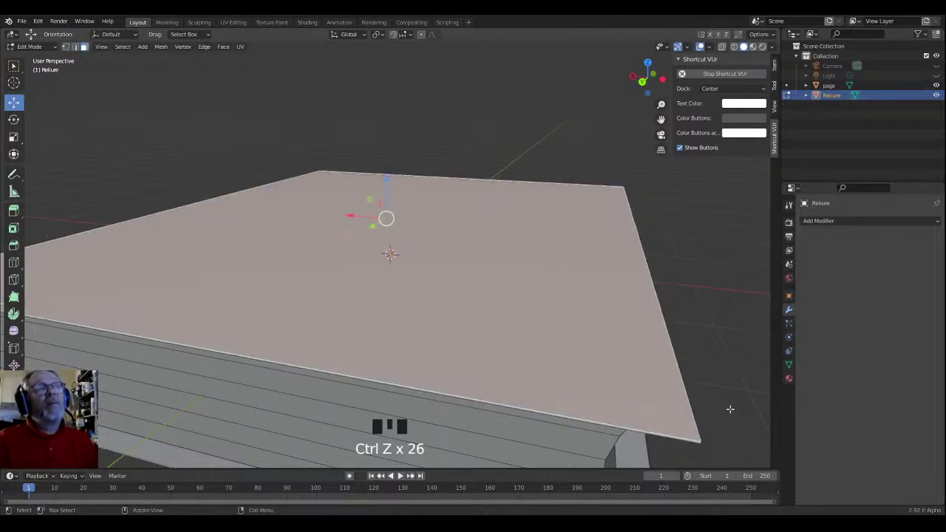
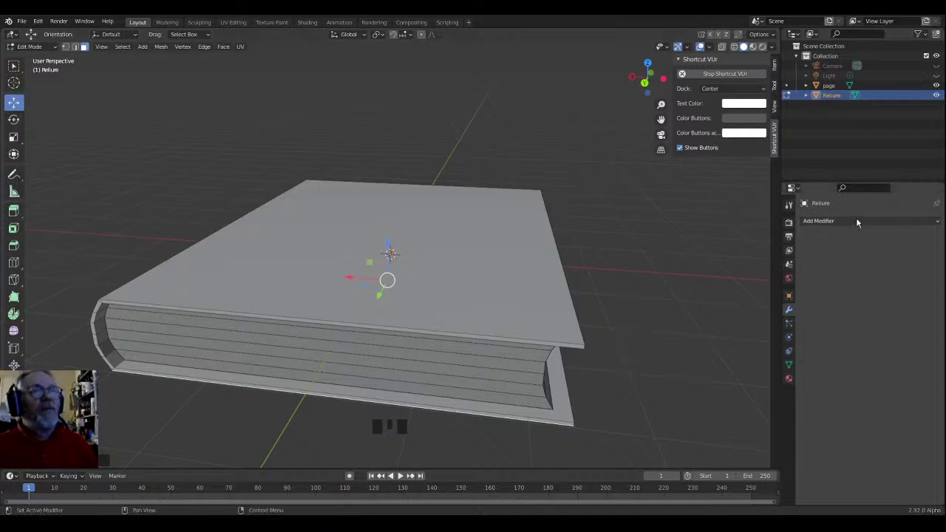
Step: Remove the Bevel modifier from the Reliure cover, leaving its modifier stack empty
left_click_drag(865, 226, 752, 264)
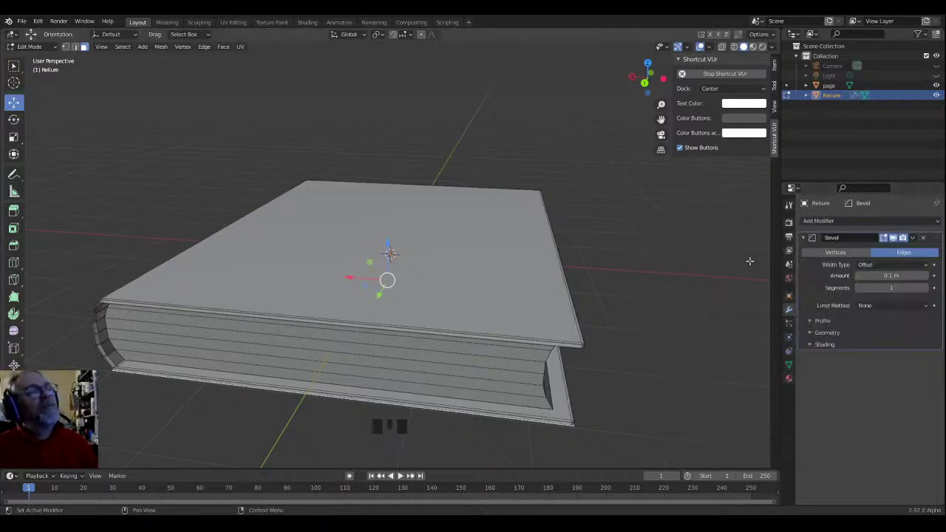
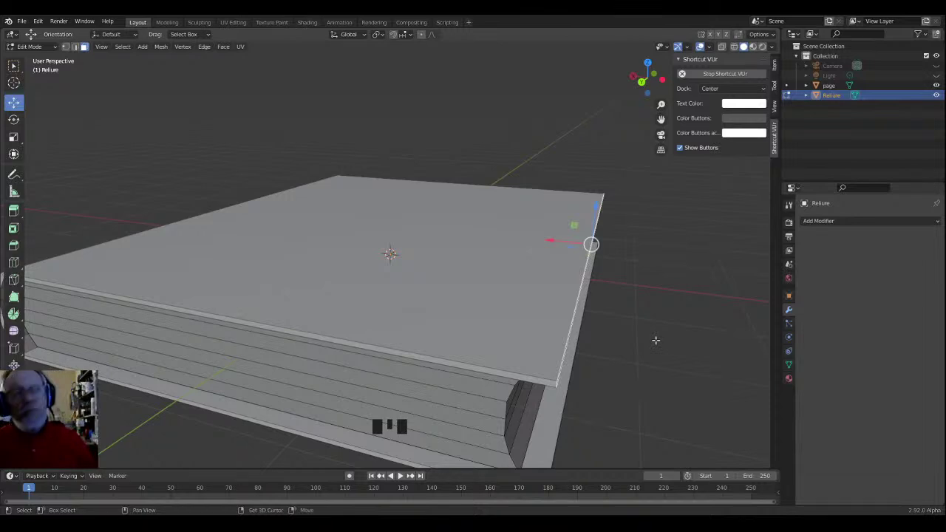
Step: Grow the face selection to cover the whole top board of the Reliure cover
key("shift+KP_Add")
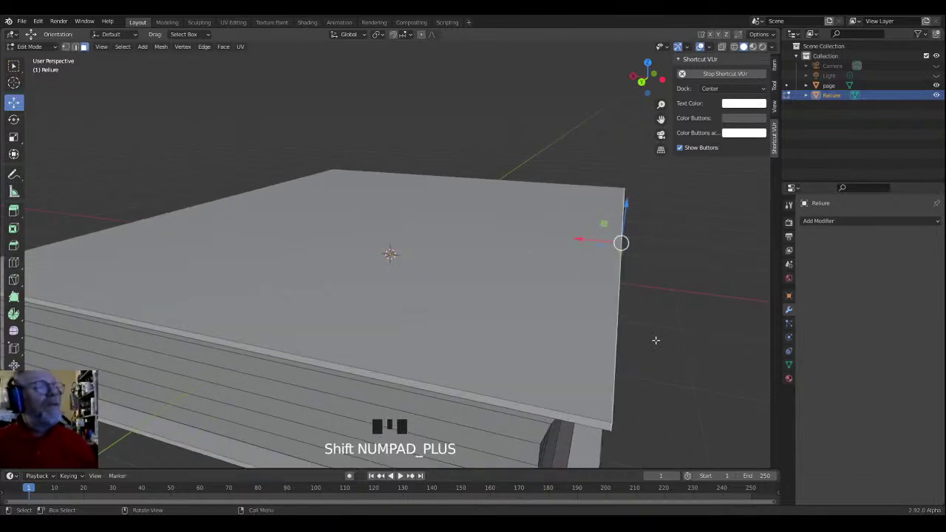
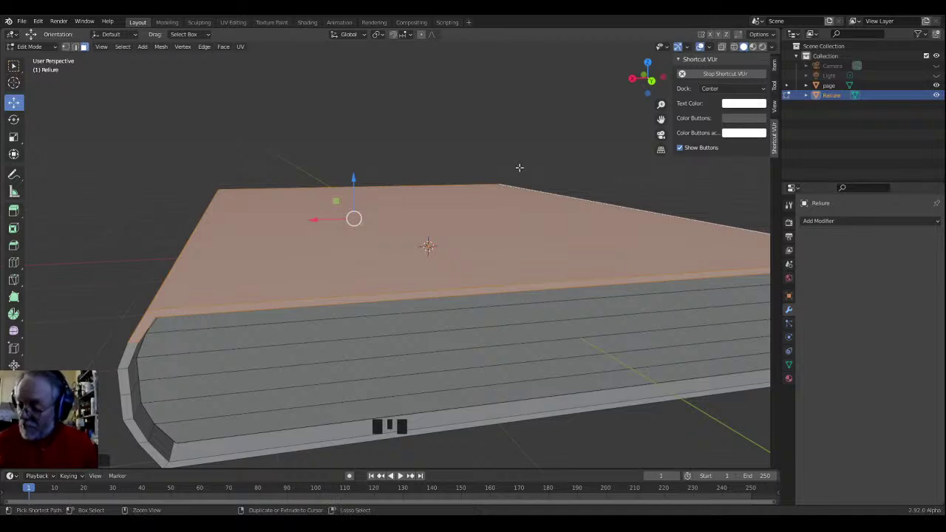
Step: Trim the selection and separate the top board into its own object, Reliure.001
key("ctrl+KP_Subtract")
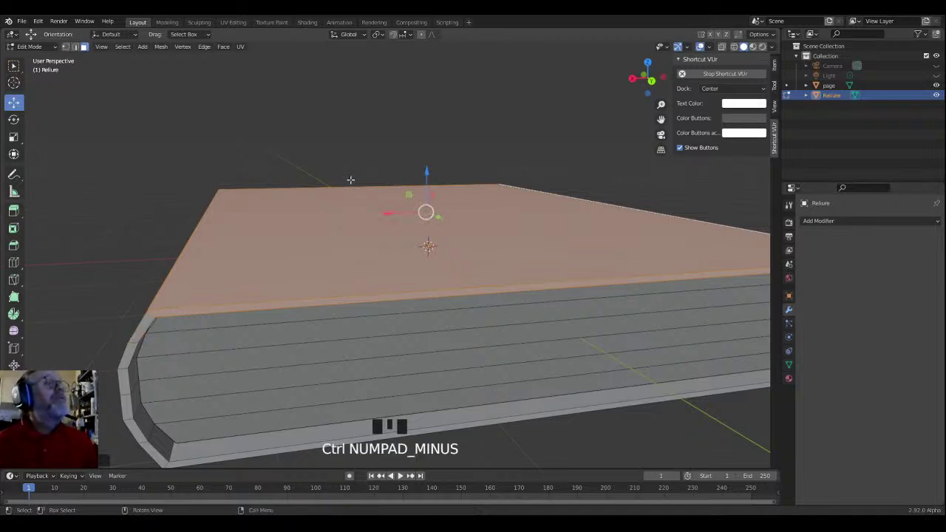
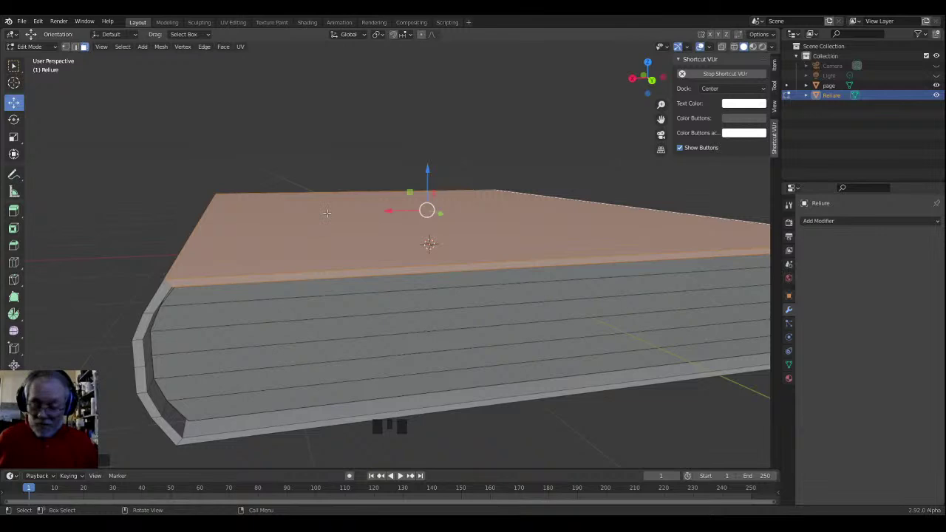
key("p")
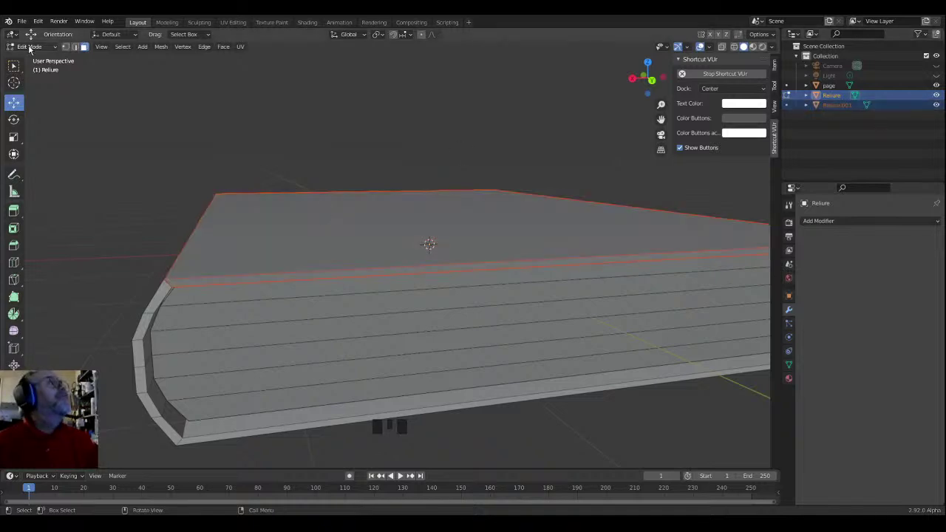
Step: Switch from Edit Mode back to Object Mode via the mode dropdown
left_click_drag(31, 52, 34, 62)
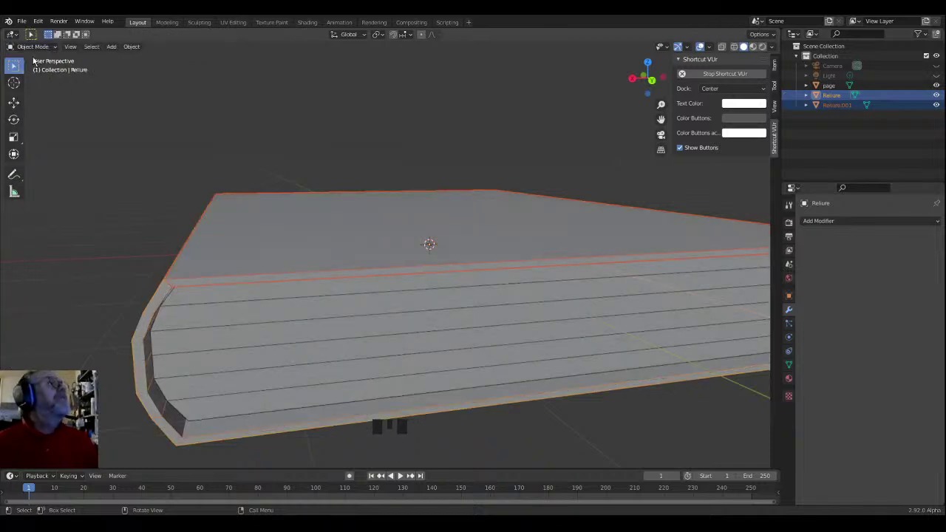
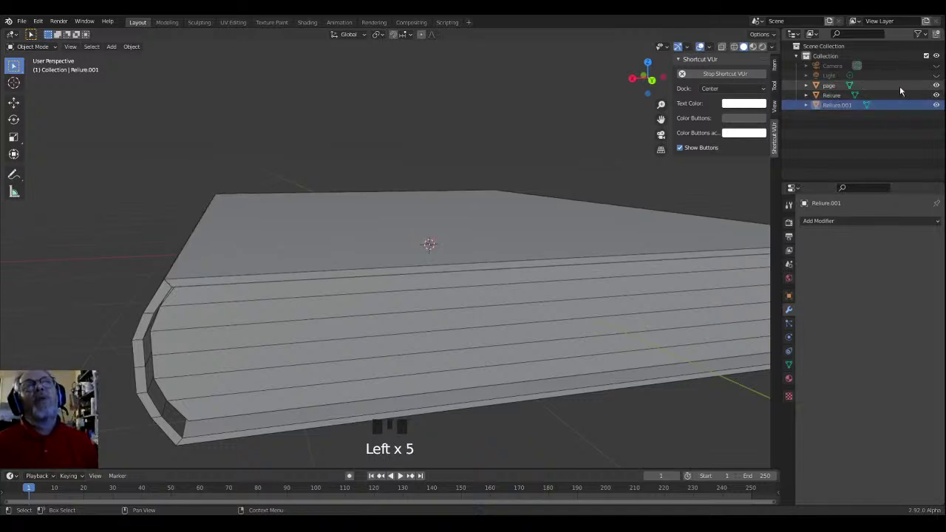
Step: Hide the page block and Reliure cover, then inspect the lone Reliure.001 board edge-on
left_click(941, 87)
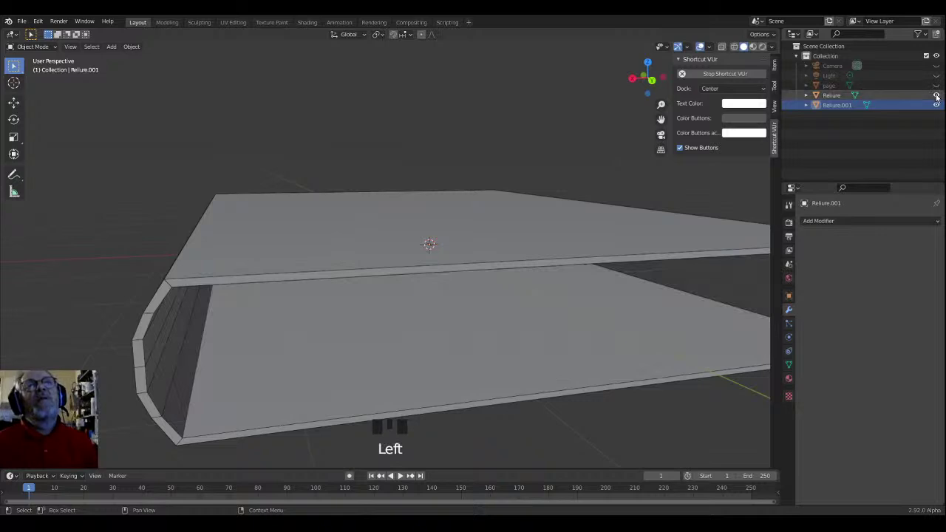
left_click(942, 98)
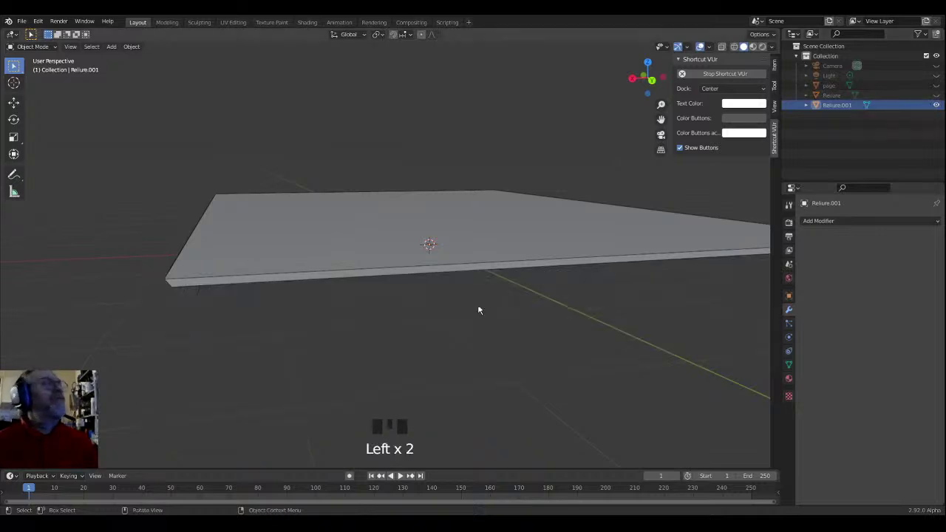
left_click_drag(217, 256, 240, 261)
scroll("up", 3)
left_click_drag(262, 274, 271, 269)
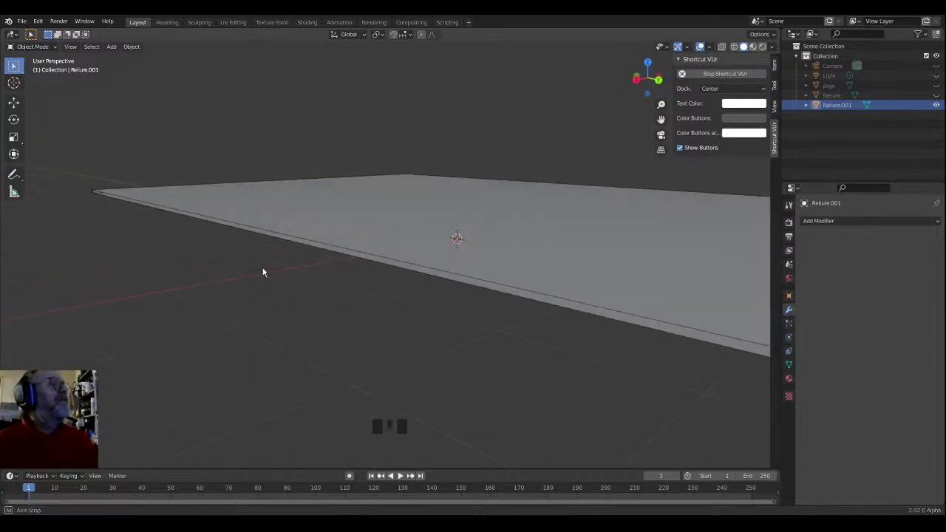
left_click_drag(45, 24, 306, 68)
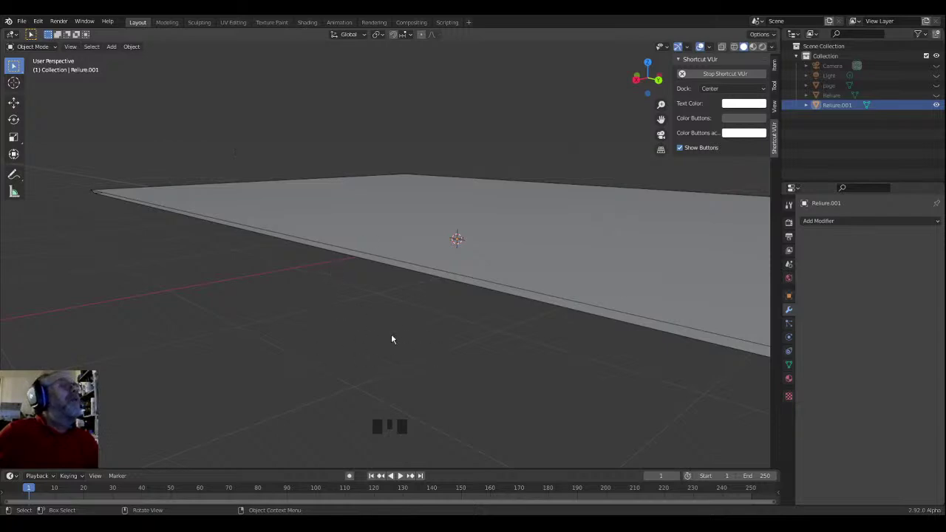
left_click(419, 326)
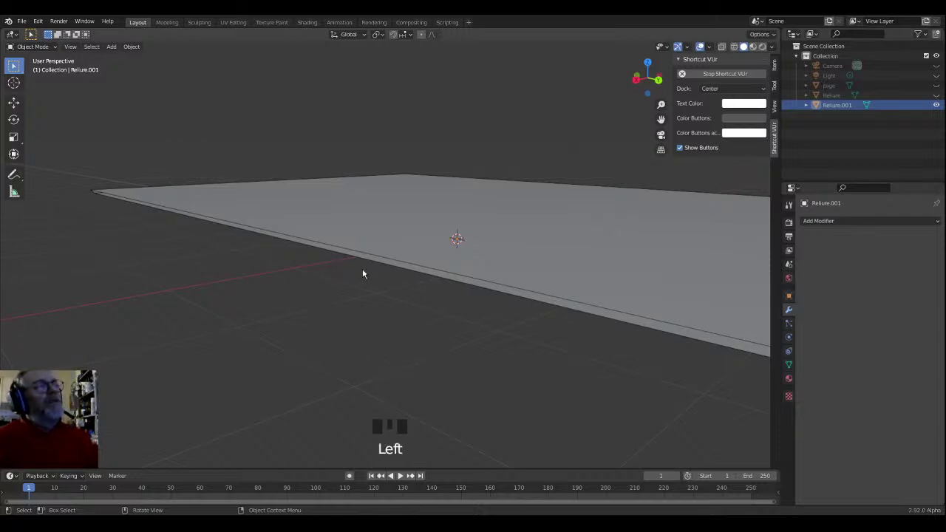
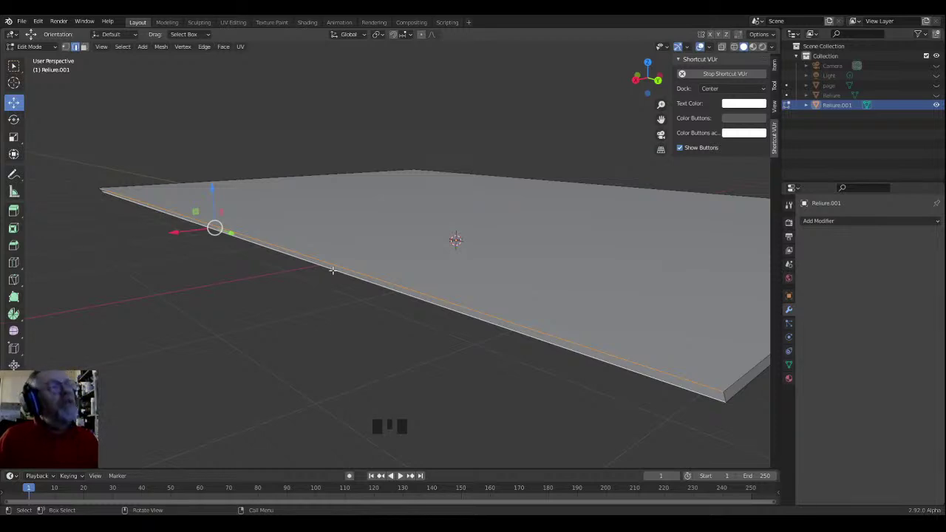
Step: Adjust the mesh on the board before returning to the Reliure cover's spine
key("f")
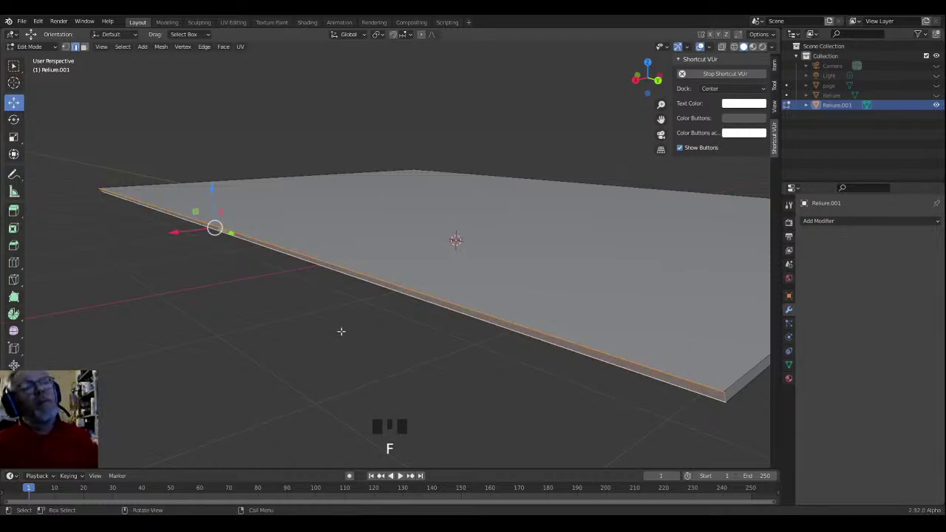
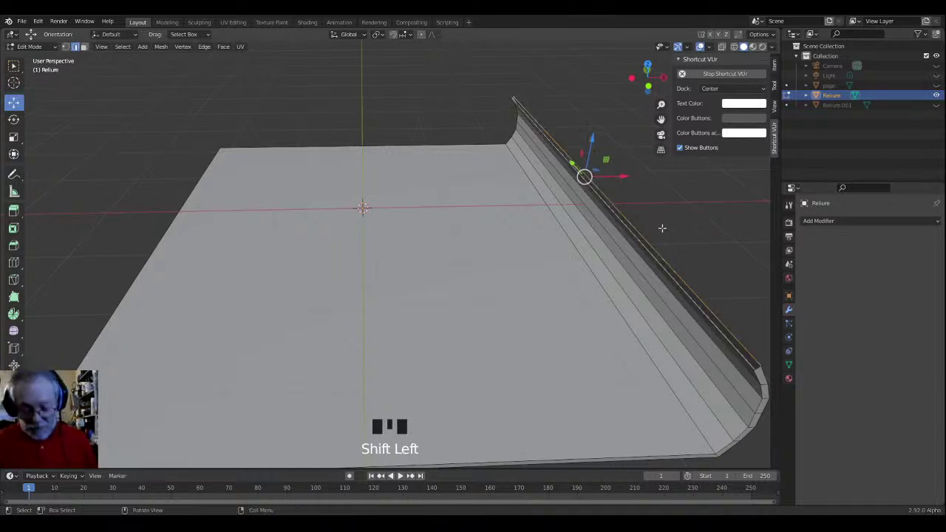
key("f")
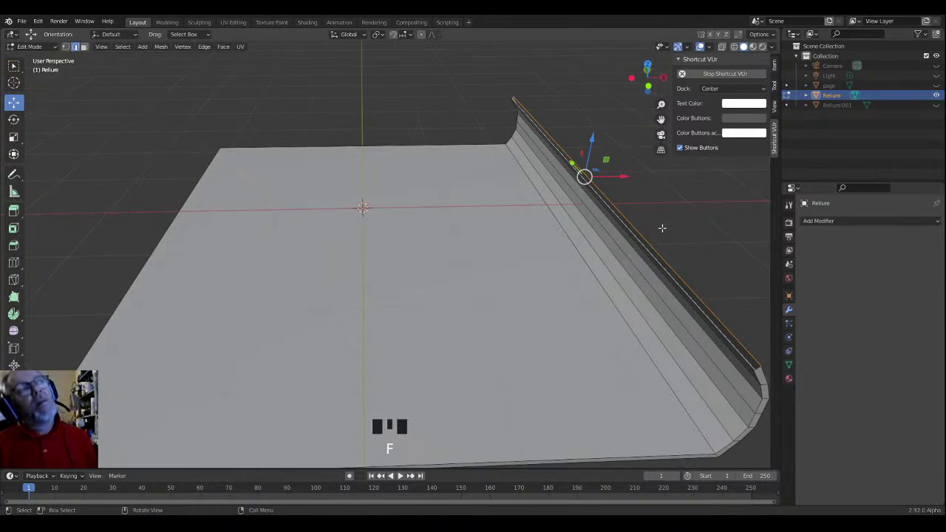
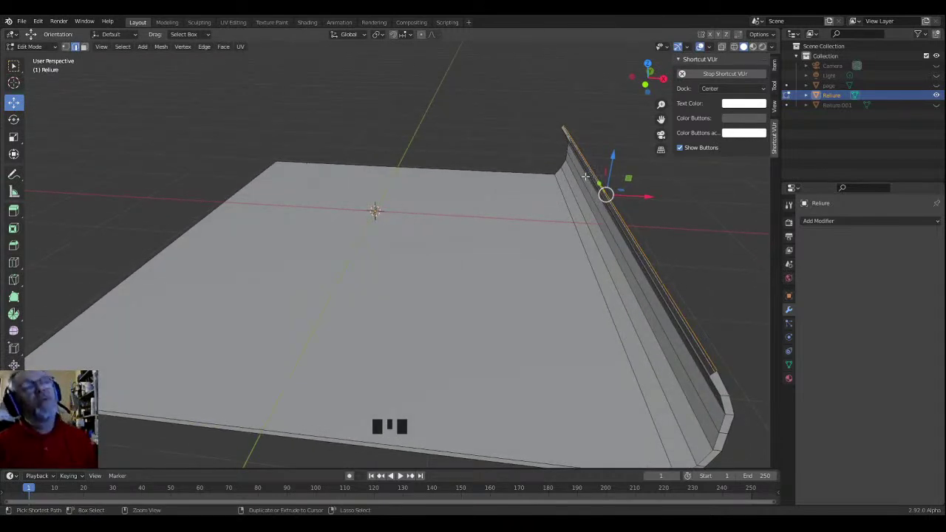
key("ctrl+z")
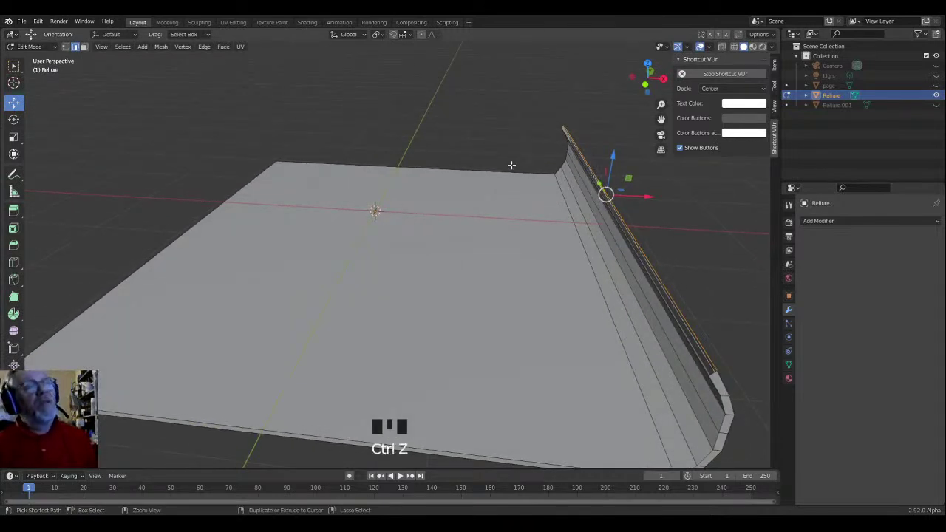
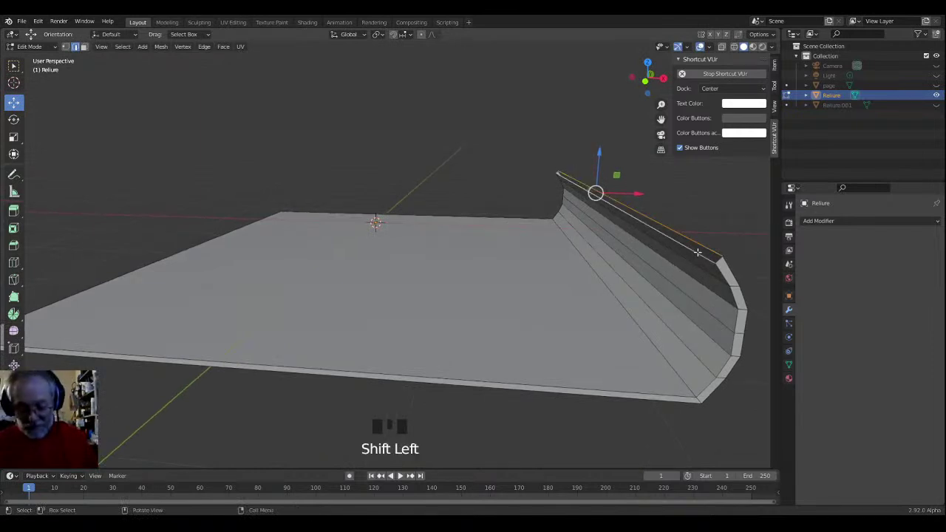
key("f")
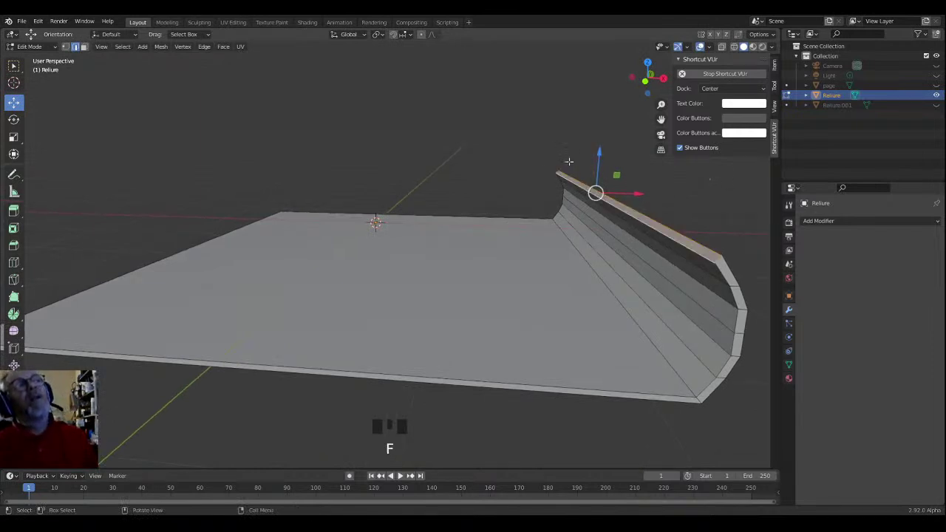
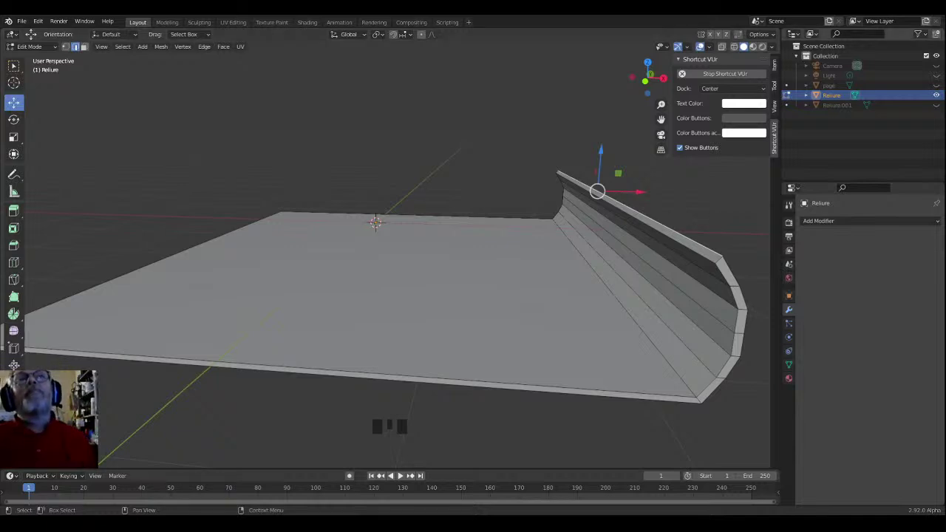
Step: Unhide the page block in the Outliner so the closed book reappears
left_click(939, 110)
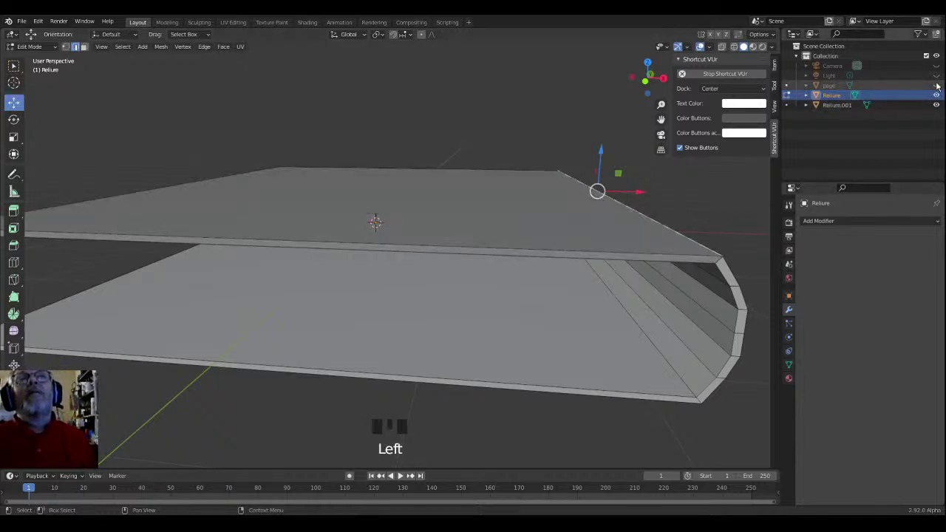
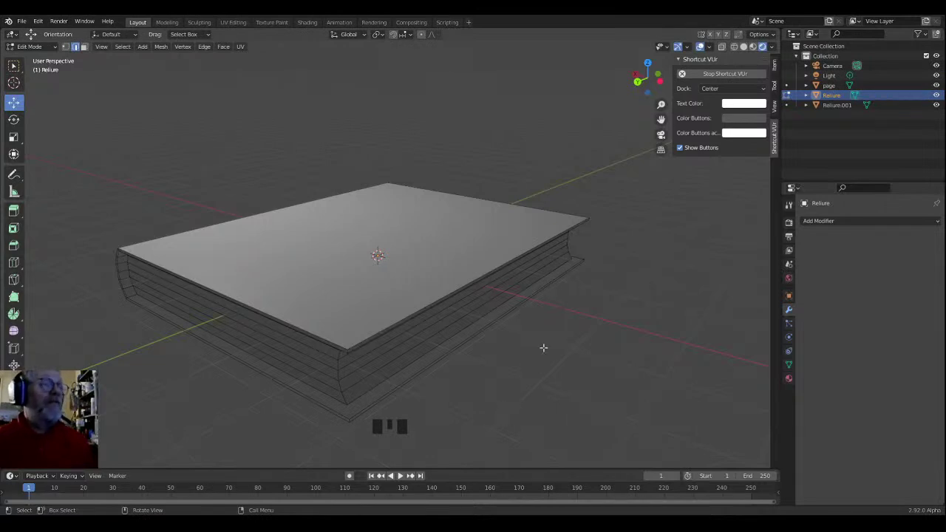
Step: Look through the scene camera and enable Camera to View under View Lock
key("KP_0")
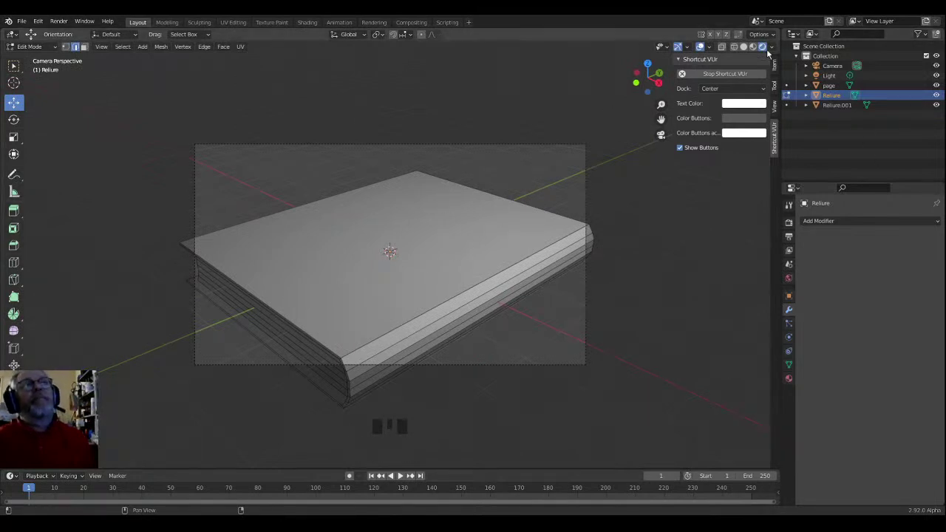
left_click(774, 111)
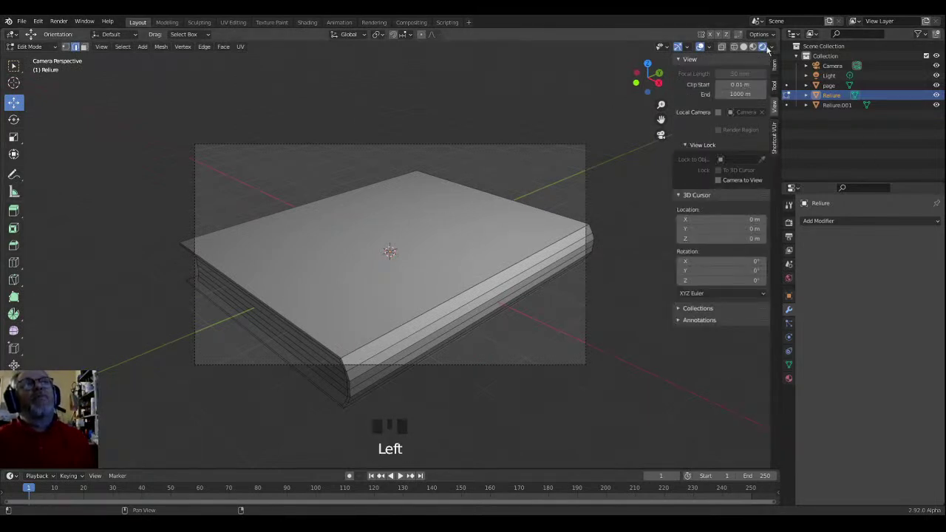
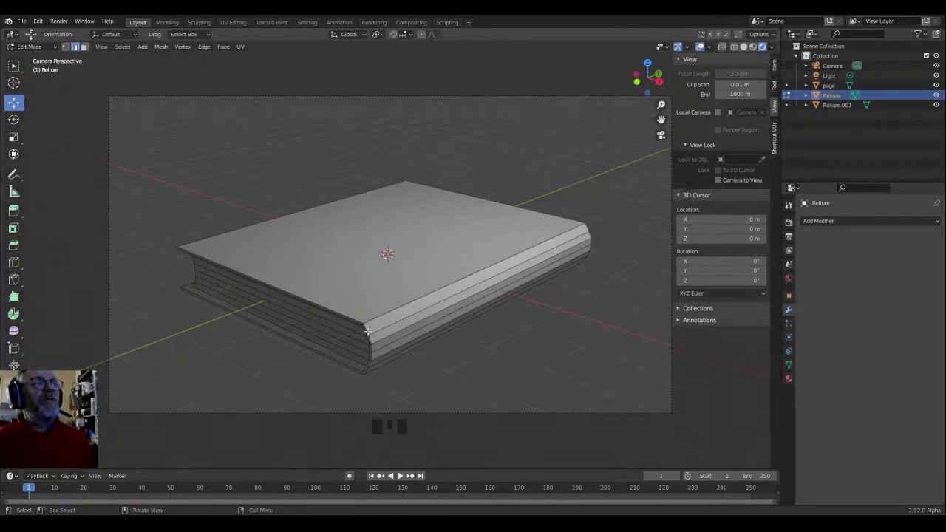
left_click(723, 185)
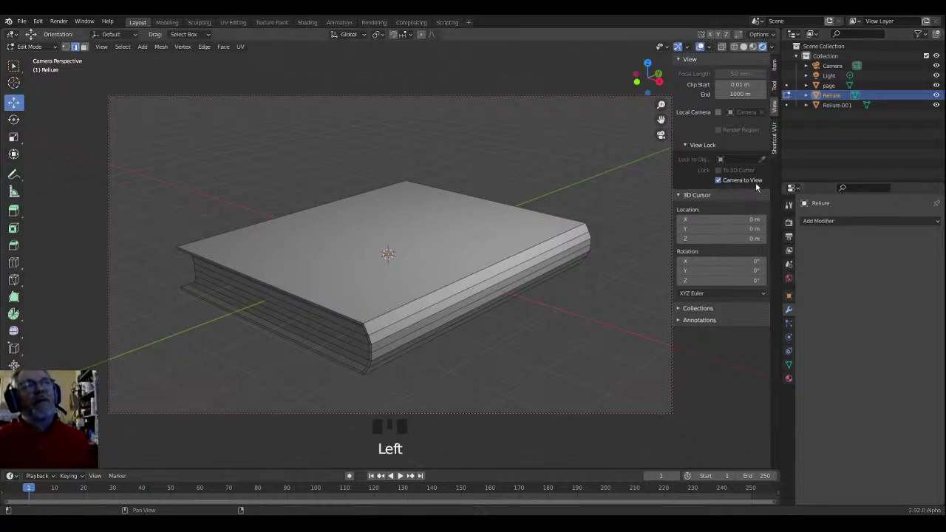
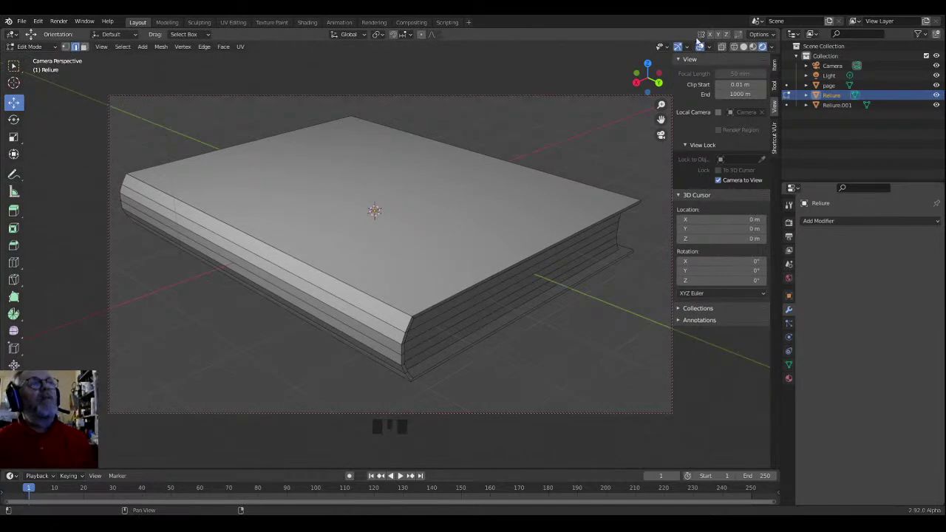
Step: Select the Camera object and reposition the view to show the book at an angle
left_click(846, 71)
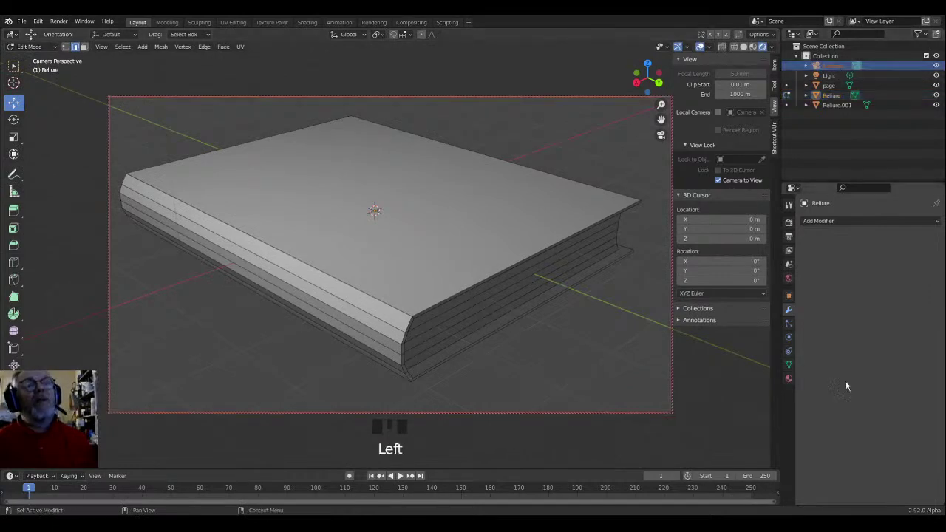
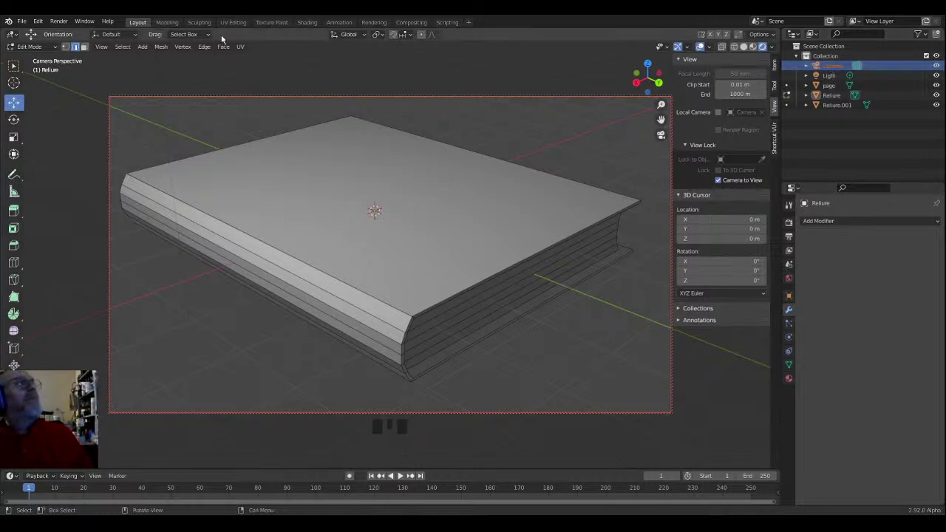
left_click_drag(36, 48, 442, 221)
left_click_drag(442, 221, 443, 222)
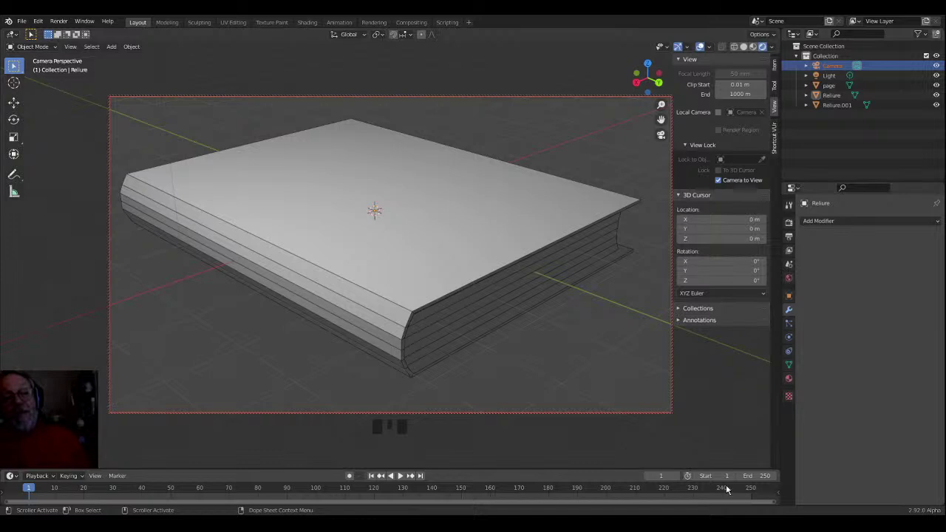
Step: Zoom and orbit the locked camera to reframe the book with its page edges prominent
scroll("down", 3)
left_click_drag(433, 214, 435, 218)
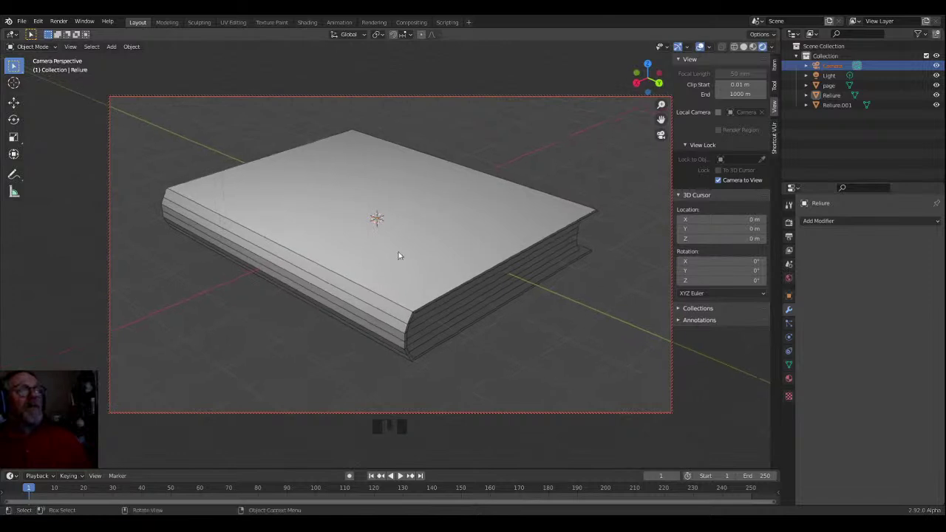
scroll("up", 3)
scroll("up", 3)
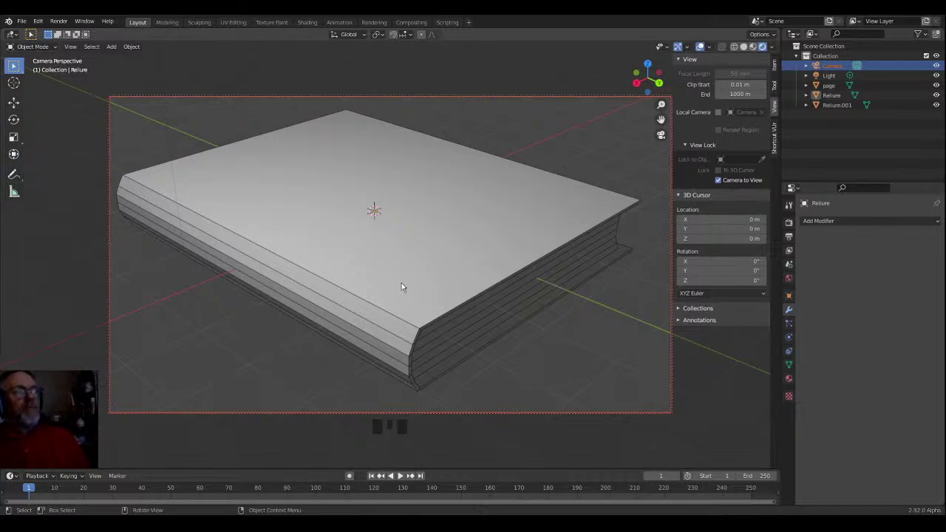
left_click_drag(401, 290, 395, 290)
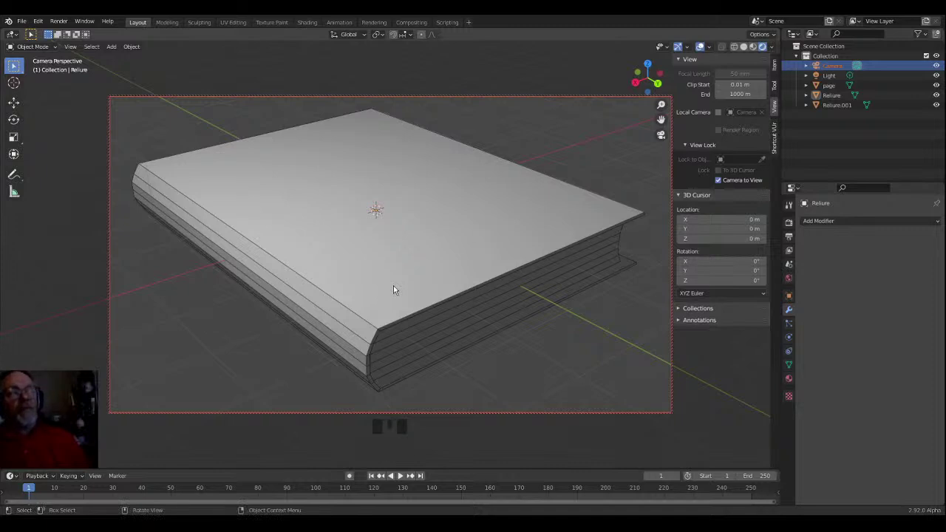